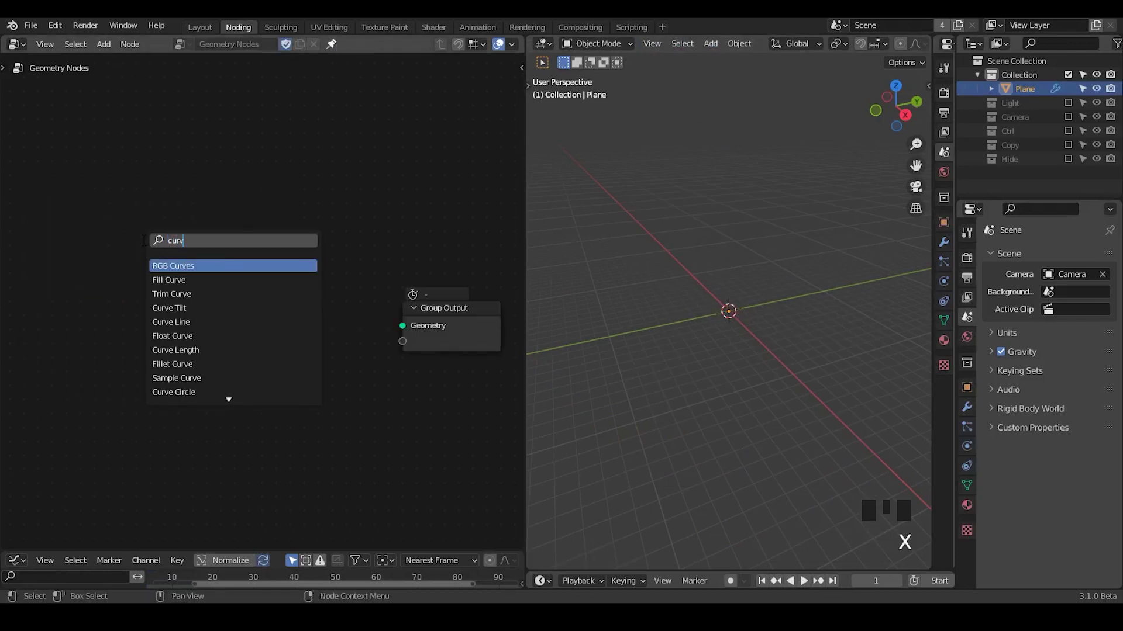
Step: Chain Curve Circle, Curve to Points (Evaluated) and Set Point Radius 0.05 m into Group Output
key(ctrl+a)
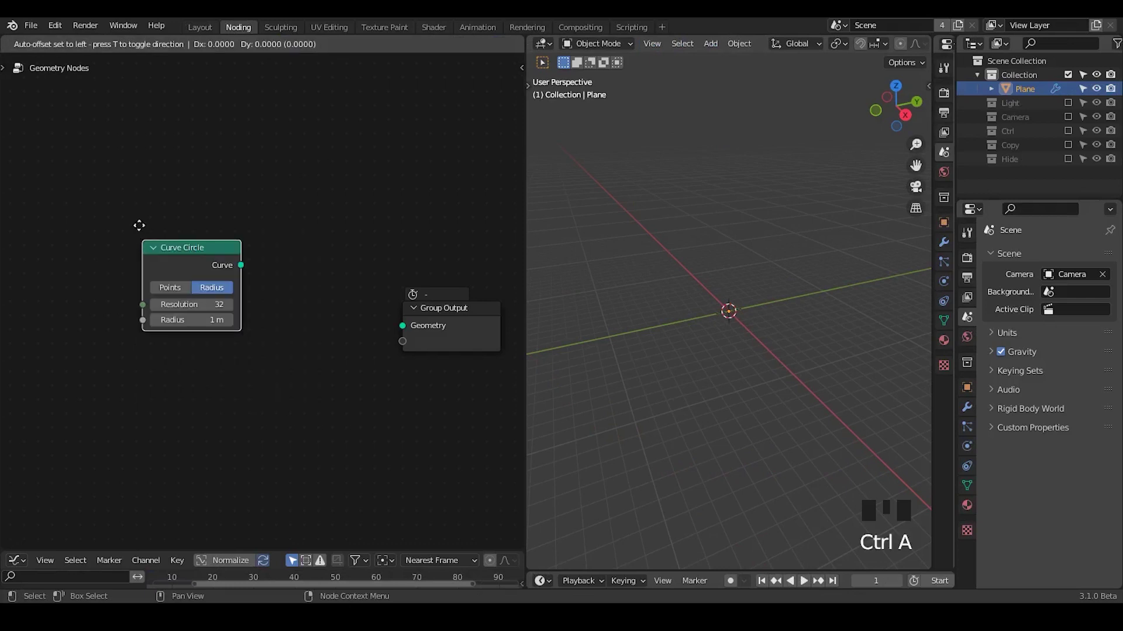
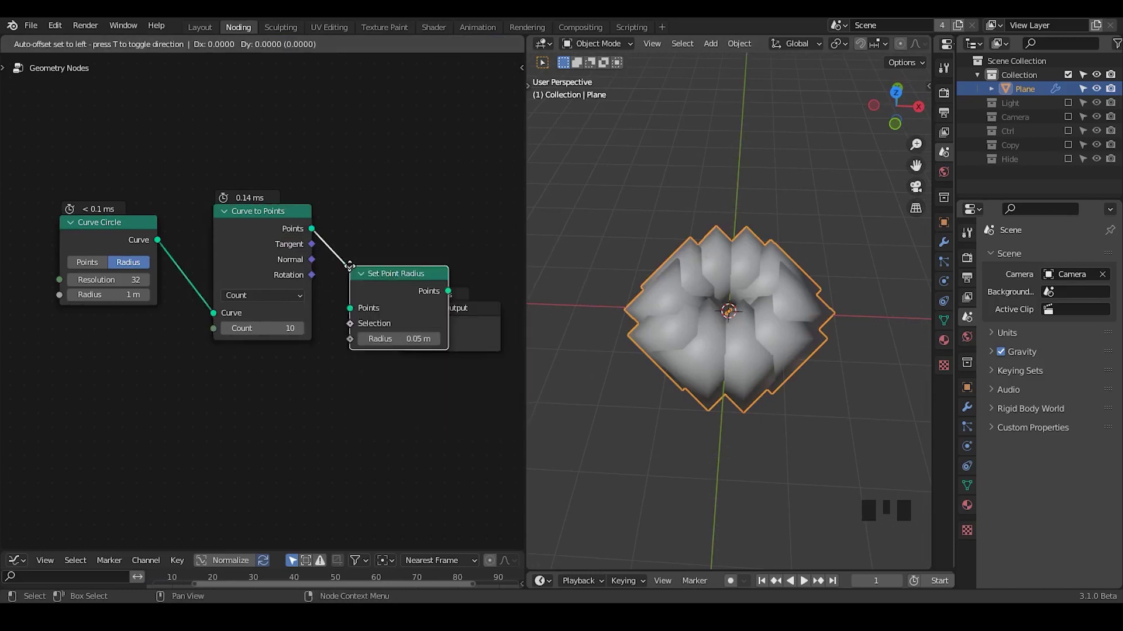
drag(728, 397, 243, 276)
click(243, 276)
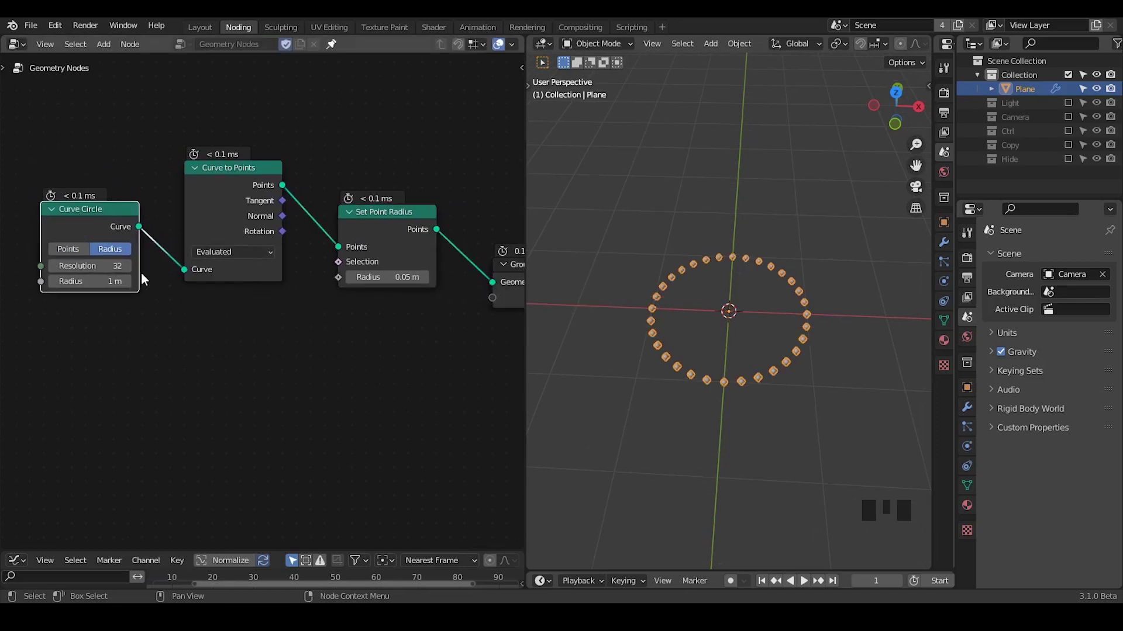
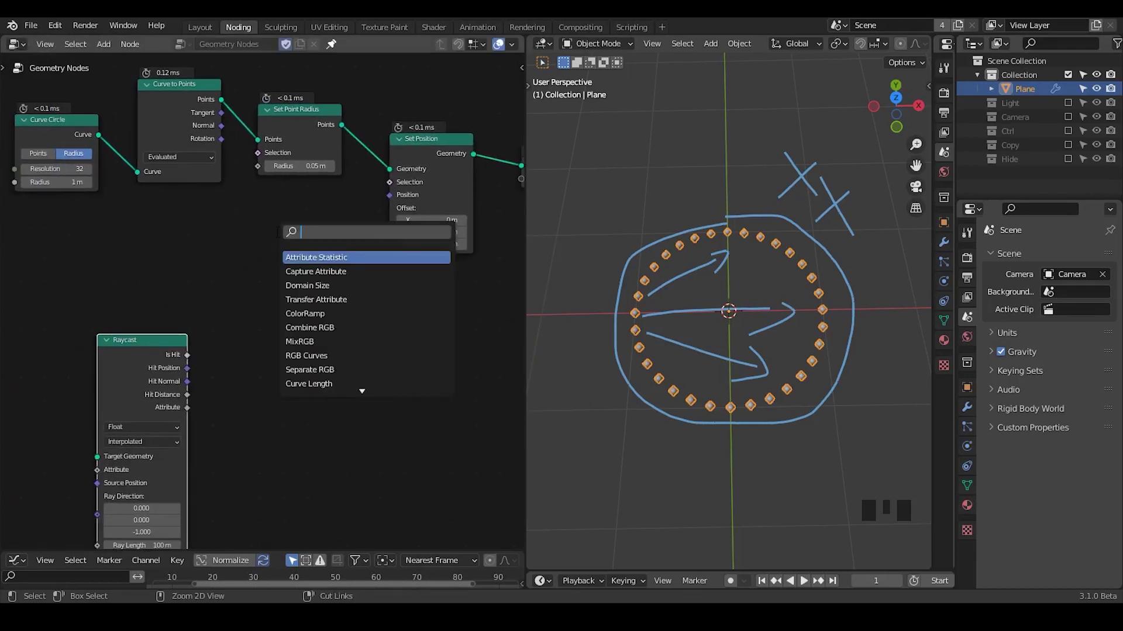
Step: Feed Position into a Vector Math Scale node with a negative factor driving the point offset
key(ctrl+a)
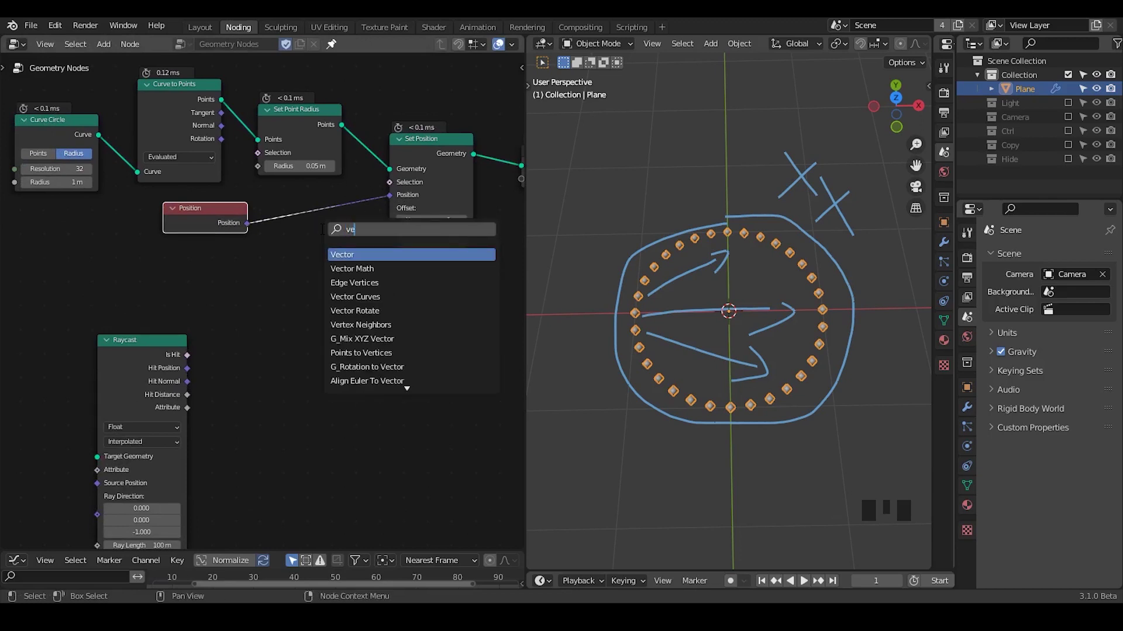
key(ctrl+a)
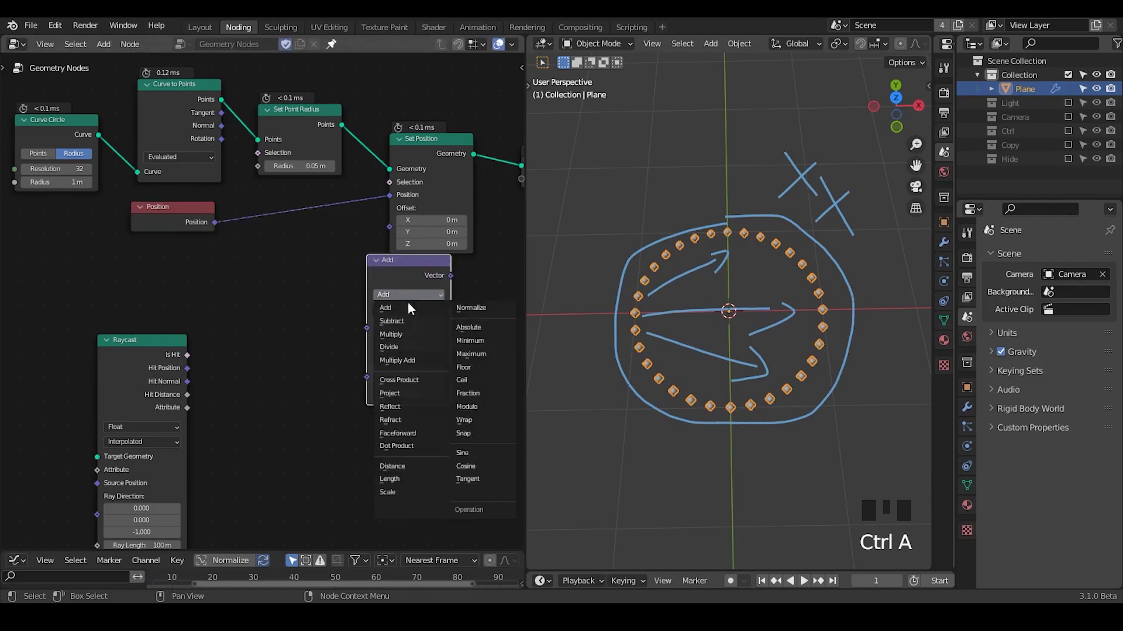
drag(425, 501, 373, 329)
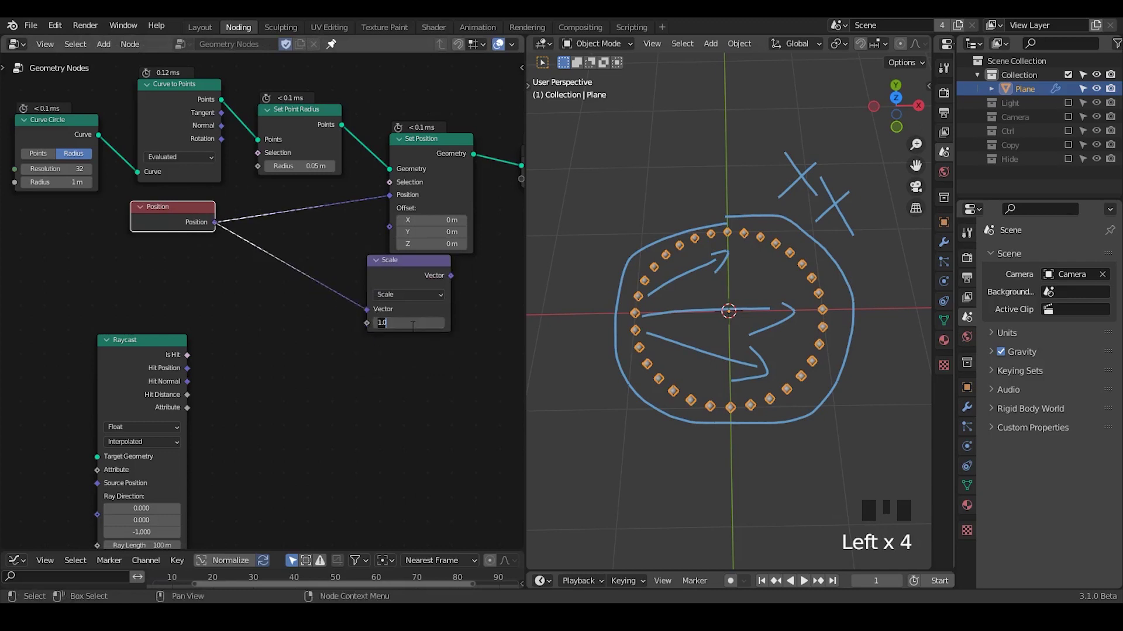
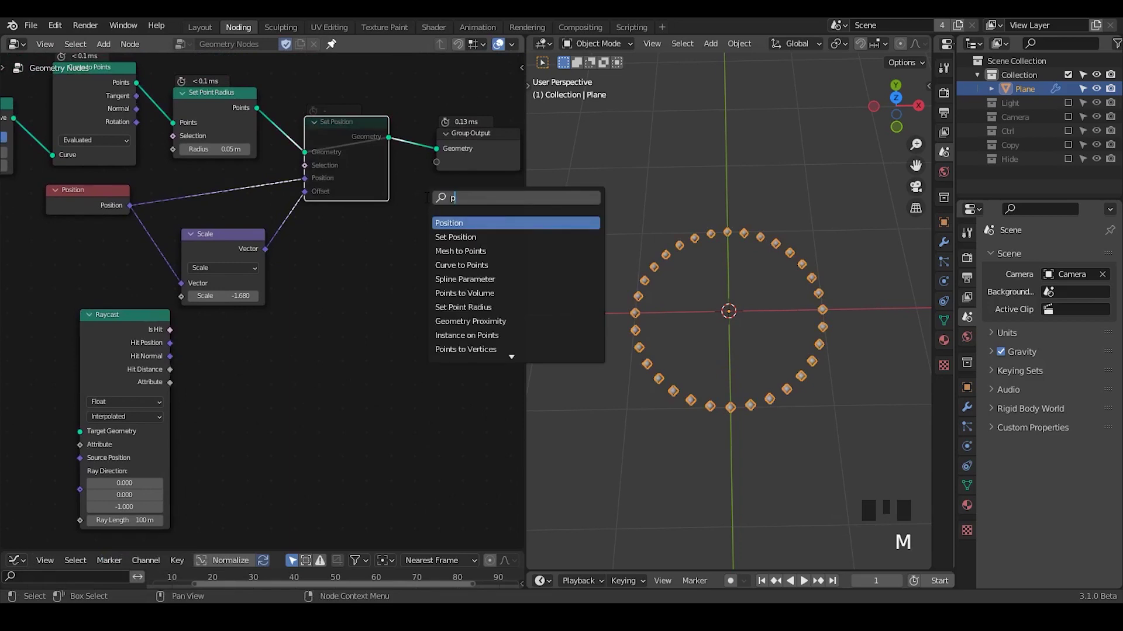
Step: Insert an Instance on Points node between Set Position and the Group Output
key(ctrl+a)
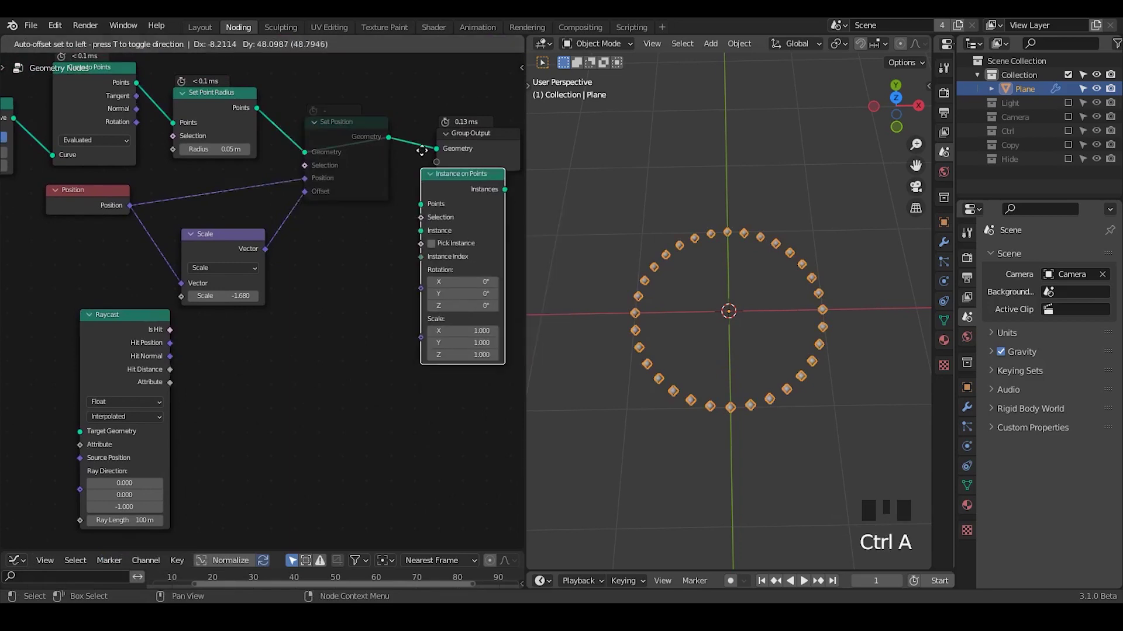
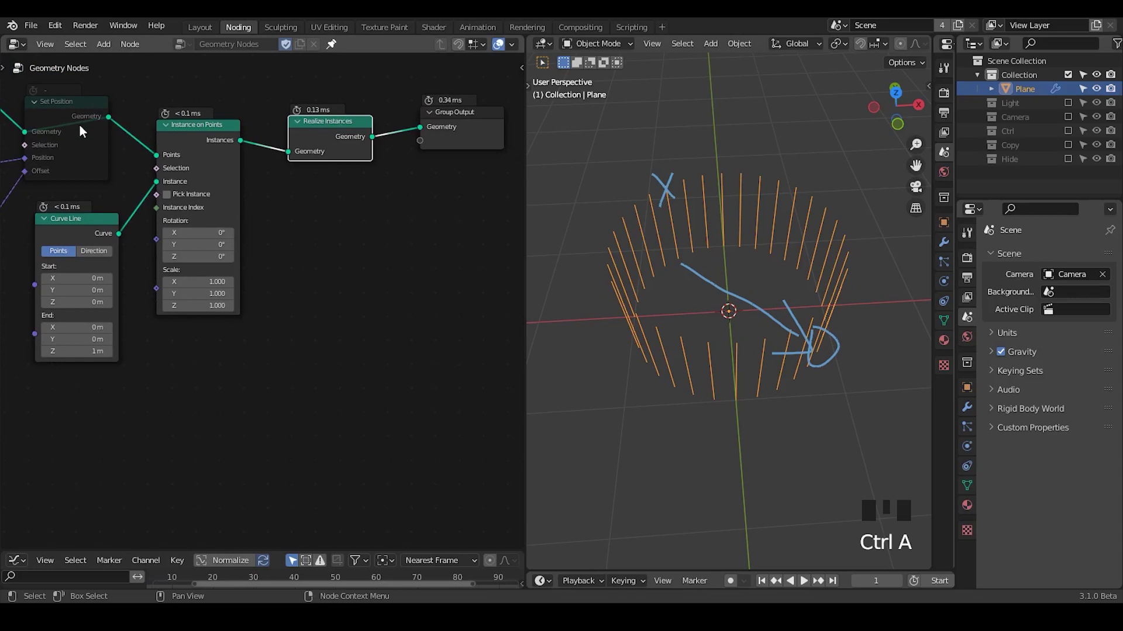
Step: Move Set Position after Realize Instances, limited by an Endpoint Selection with Start 0, End 1
click(144, 130)
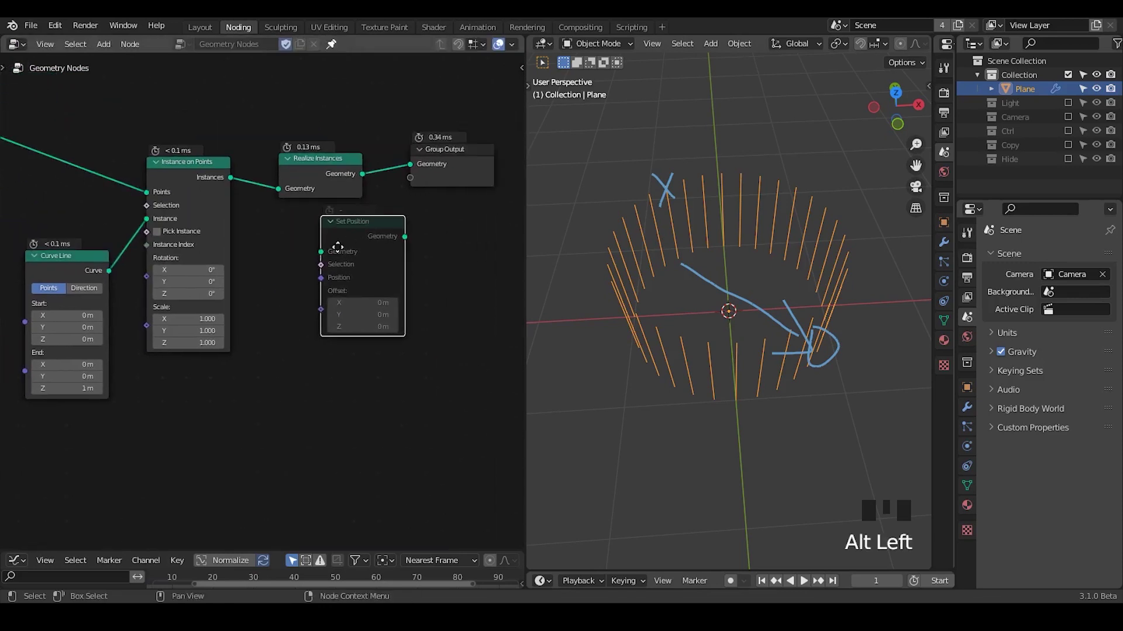
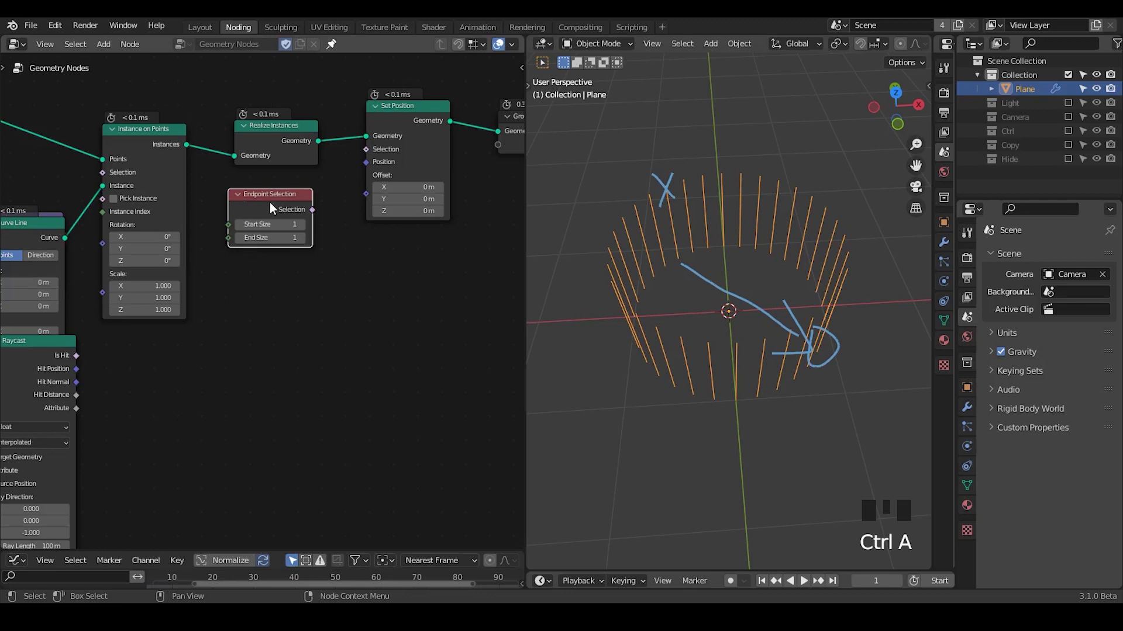
drag(246, 225, 341, 336)
key(ctrl+shift+alt+q)
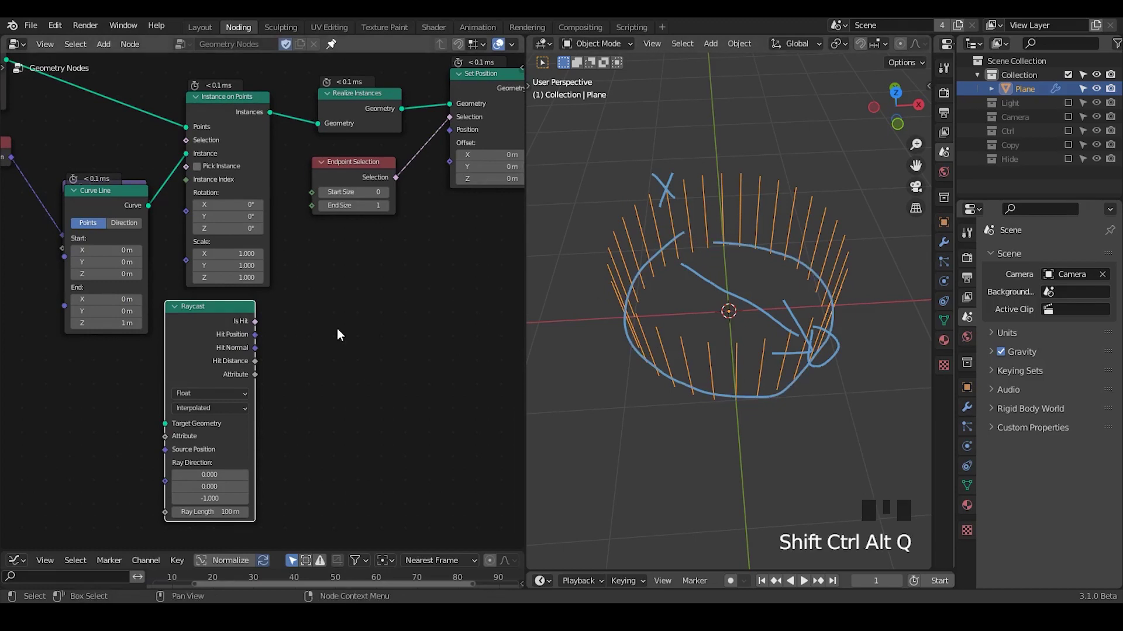
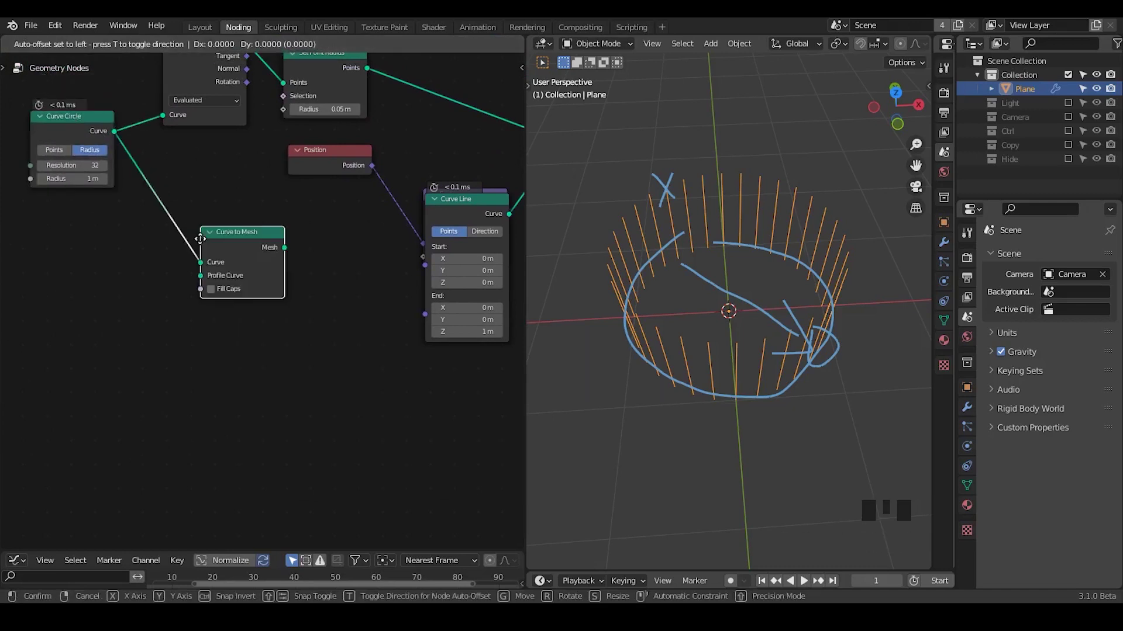
Step: Sweep the Curve Circle into a cylinder wall via Curve to Mesh with a G_Curve Linear profile
key(ctrl+a)
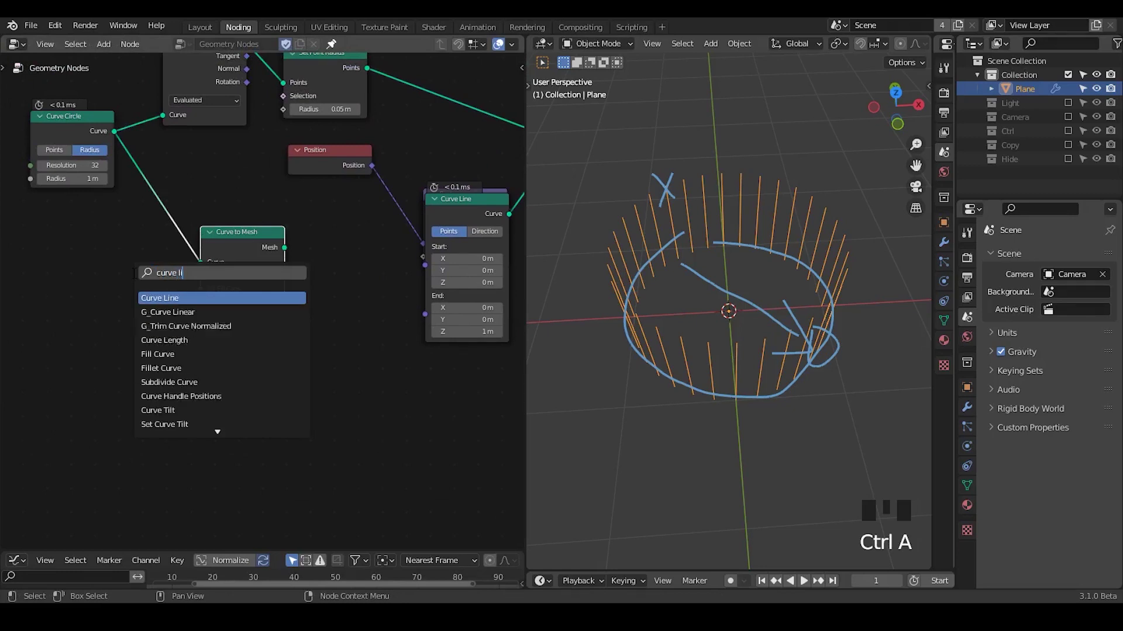
drag(97, 312, 245, 248)
click(245, 248)
drag(707, 330, 169, 343)
drag(169, 342, 699, 400)
drag(698, 400, 717, 277)
Step: Add an unconnected Cylinder node beside the sweep for comparison
key(ctrl+a)
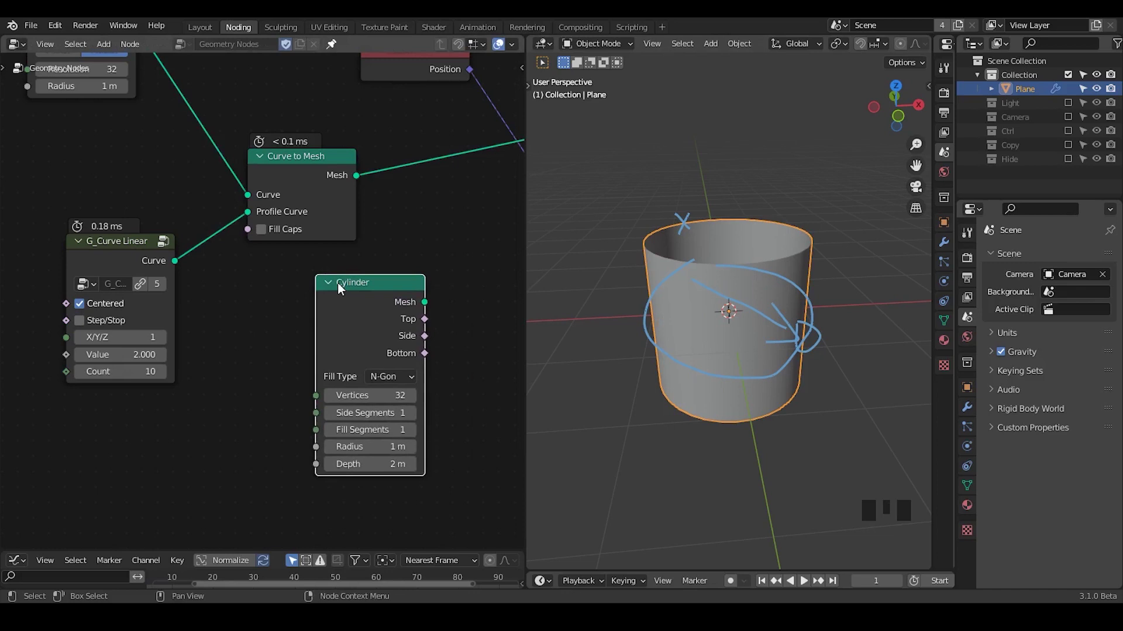
drag(328, 283, 399, 352)
drag(399, 352, 264, 133)
drag(360, 349, 33, 159)
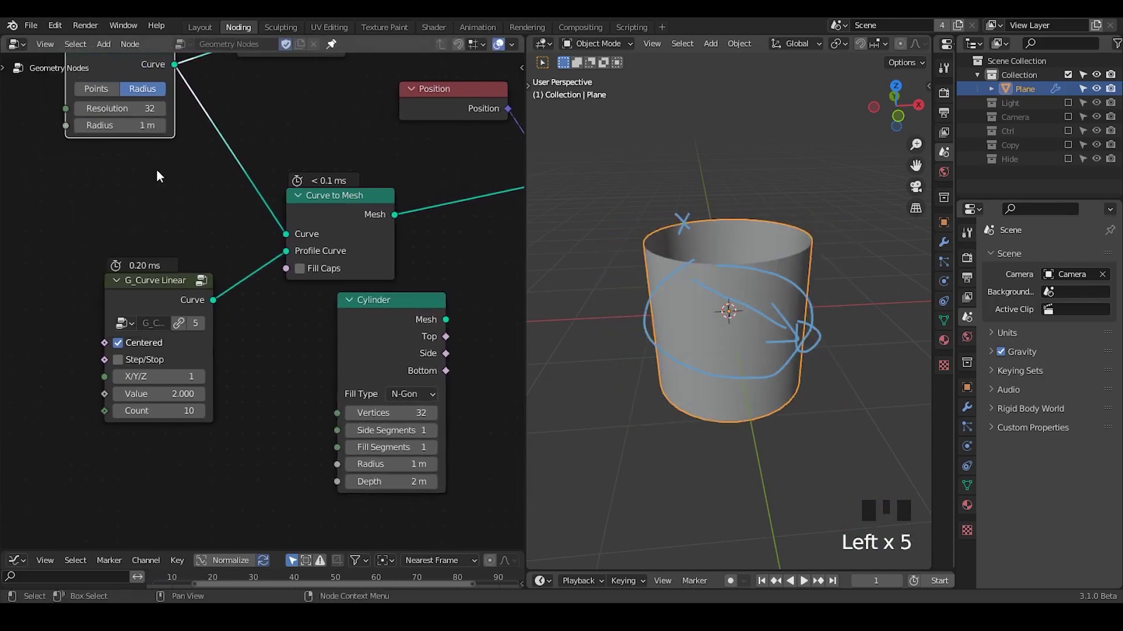
Step: Reposition the Cylinder node beneath Curve to Mesh, leaving it unconnected
click(402, 325)
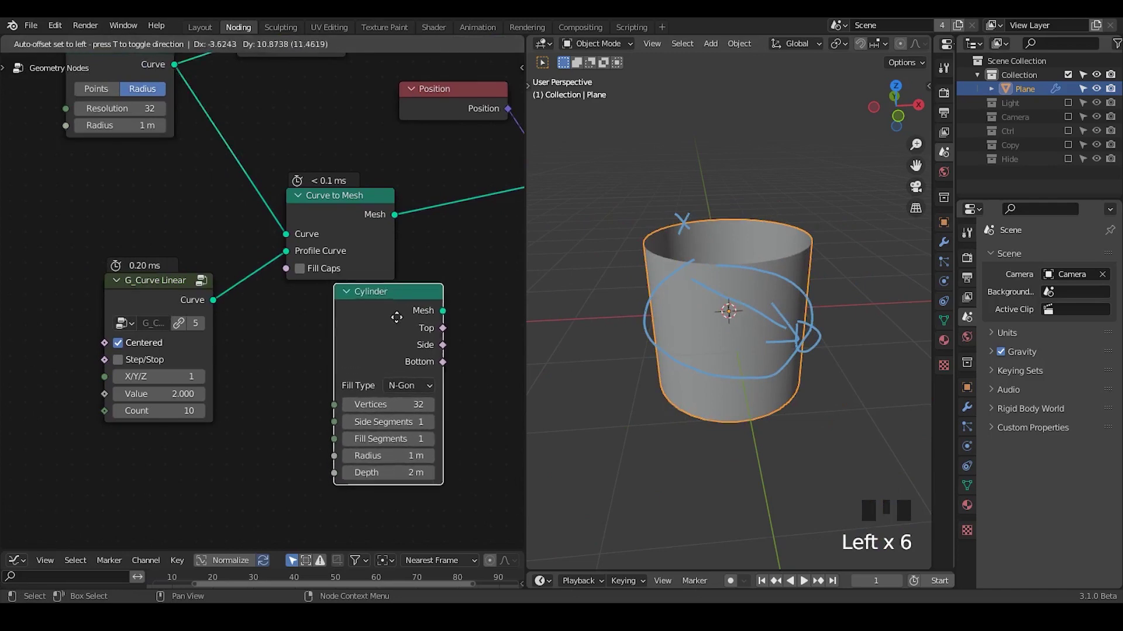
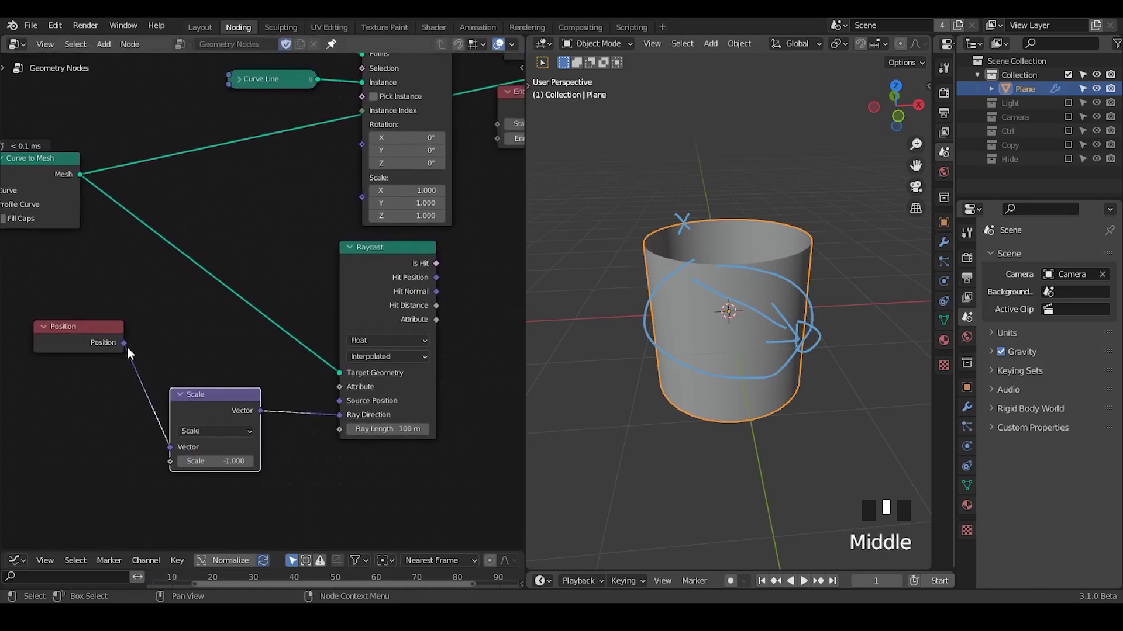
Step: Use the point positions as the Raycast source position
drag(133, 353, 232, 364)
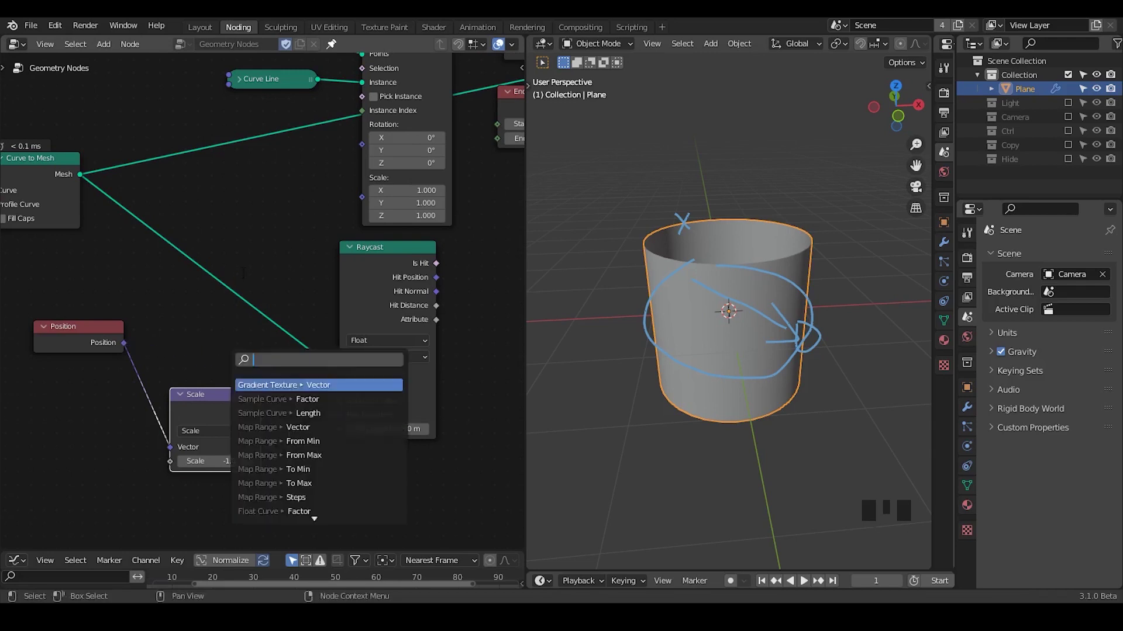
middle_click(441, 229)
drag(259, 313, 476, 189)
click(476, 190)
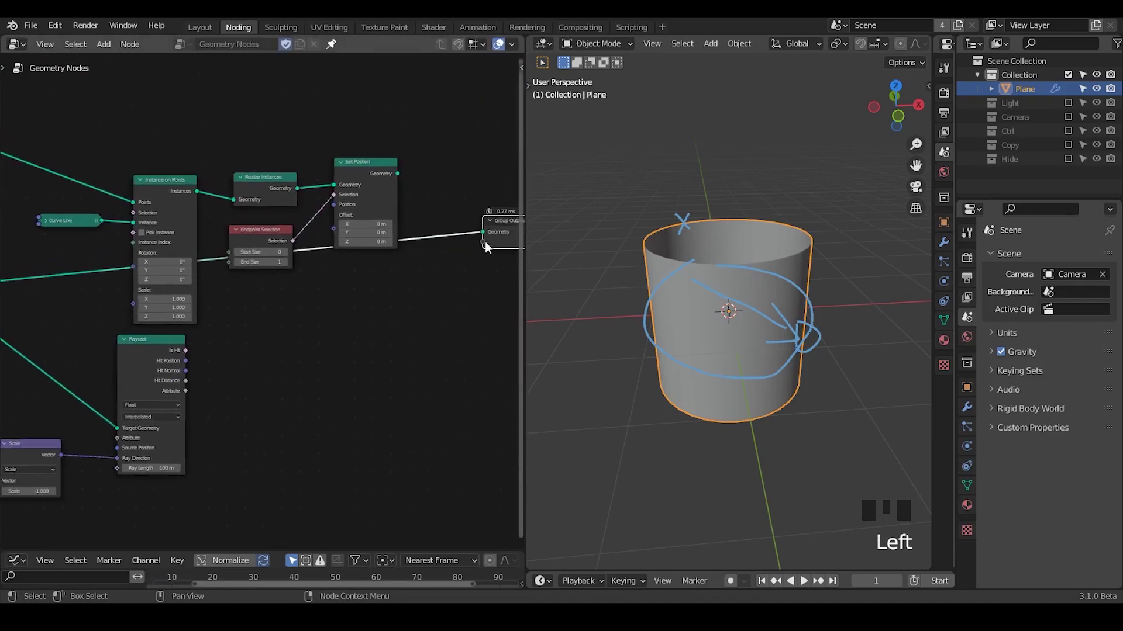
Step: Join the cylinder wall with the lines through a Join Geometry node before Group Output
key(ctrl+a)
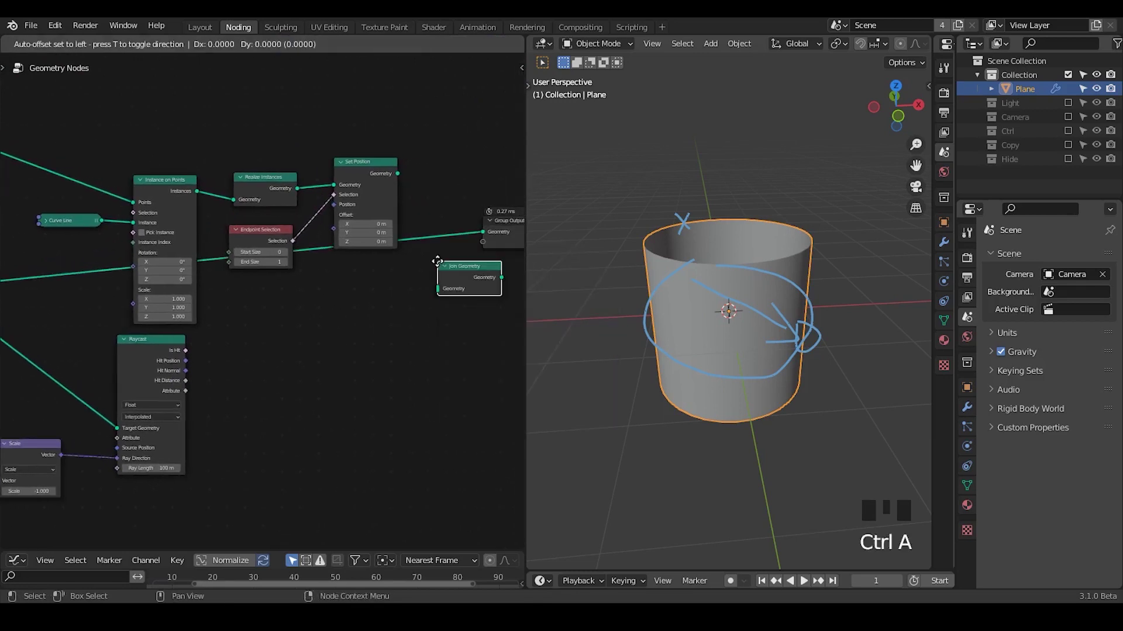
drag(383, 187, 425, 244)
drag(426, 244, 508, 237)
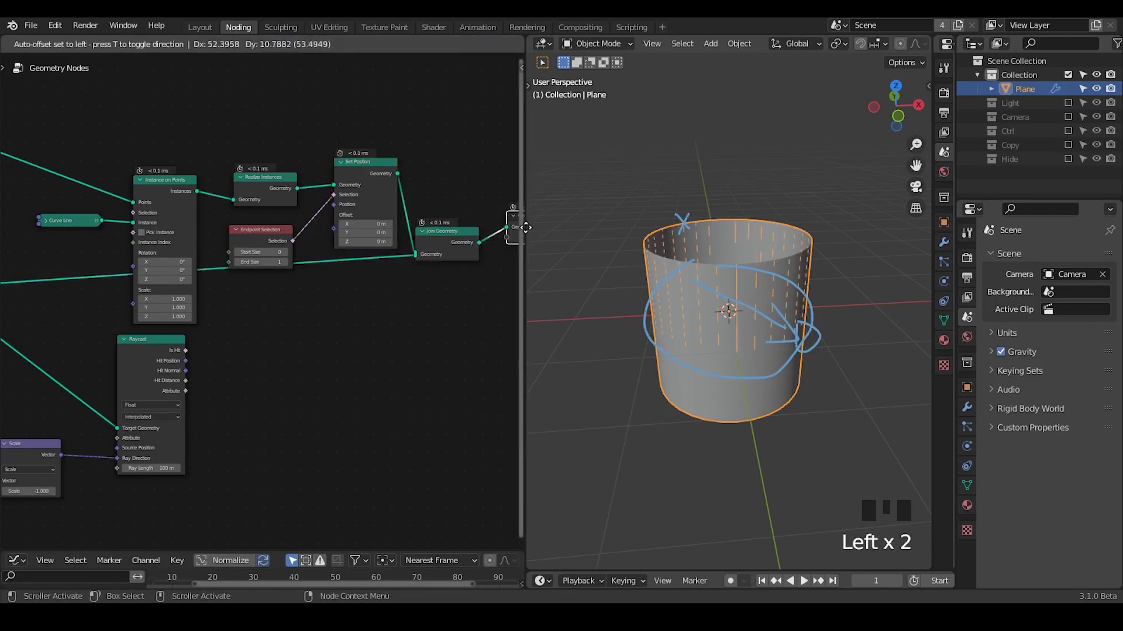
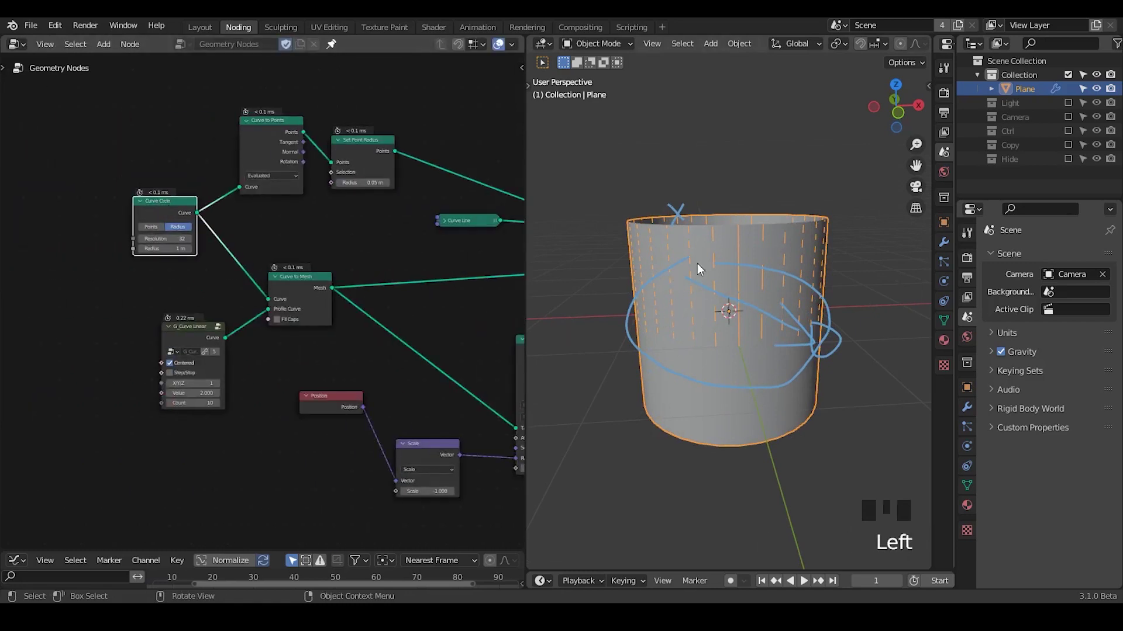
Step: Orbit the viewport to look into the open-topped cylinder wall with its vertical lines
drag(707, 358, 666, 294)
key(d)
key(d)
key(d)
drag(661, 278, 668, 284)
key(d)
click(666, 272)
key(d)
key(d)
key(d)
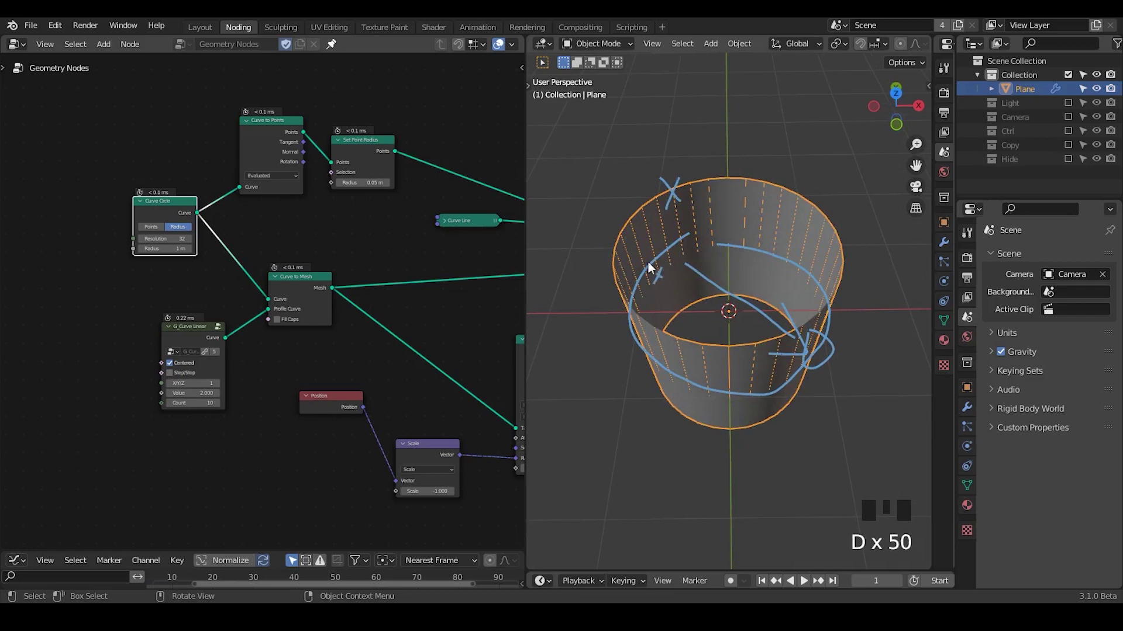
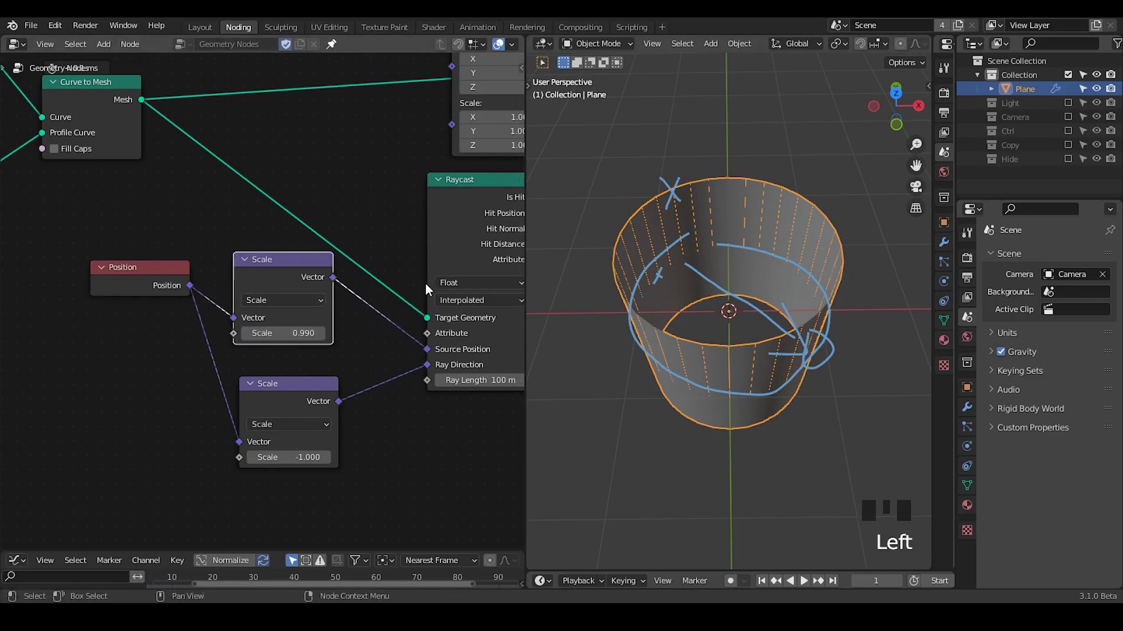
Step: Link Raycast Hit Position into Set Position's Position socket for the line endpoints
drag(432, 307, 307, 165)
click(306, 164)
drag(325, 163, 310, 264)
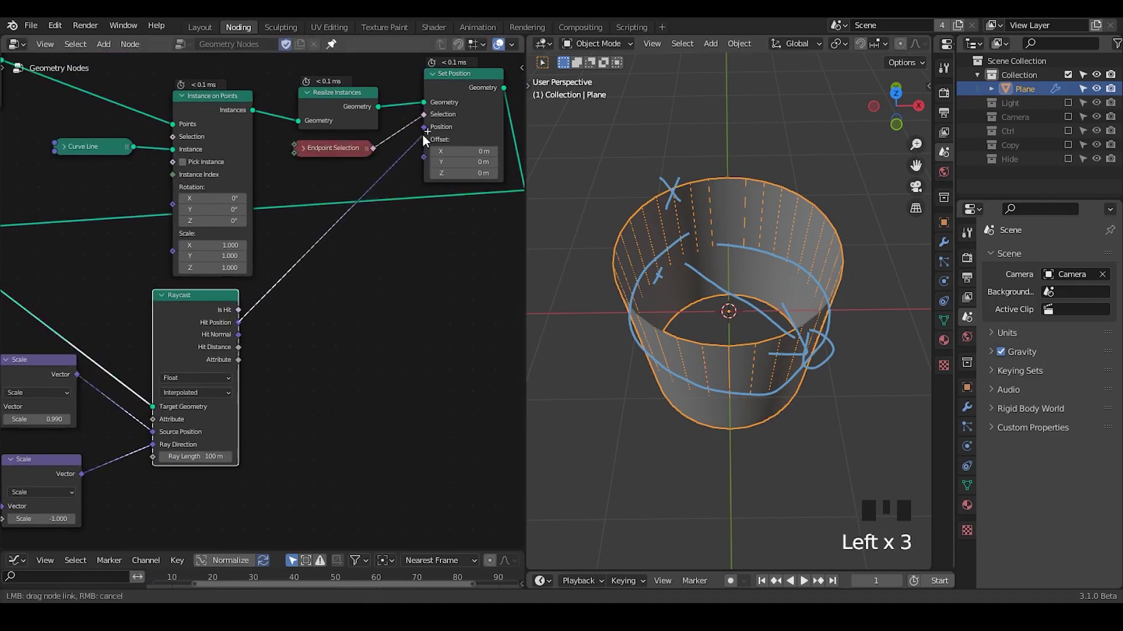
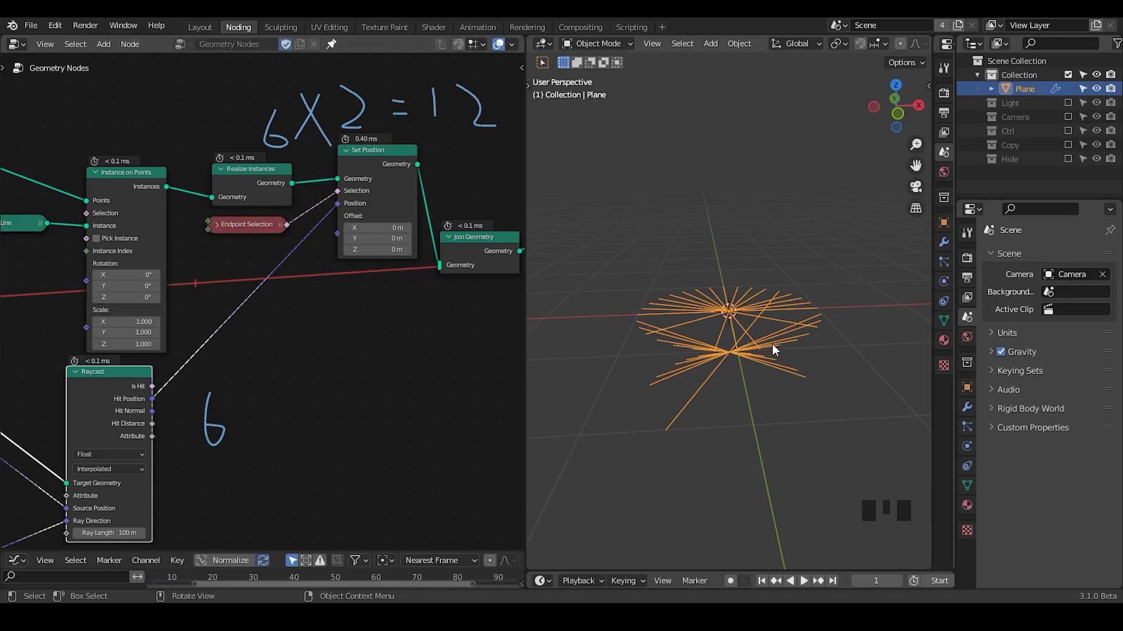
Step: Orbit the viewport around the outward-spreading radial lines
drag(745, 329, 734, 304)
key(d)
drag(726, 302, 720, 299)
key(d)
key(d)
key(d)
key(d)
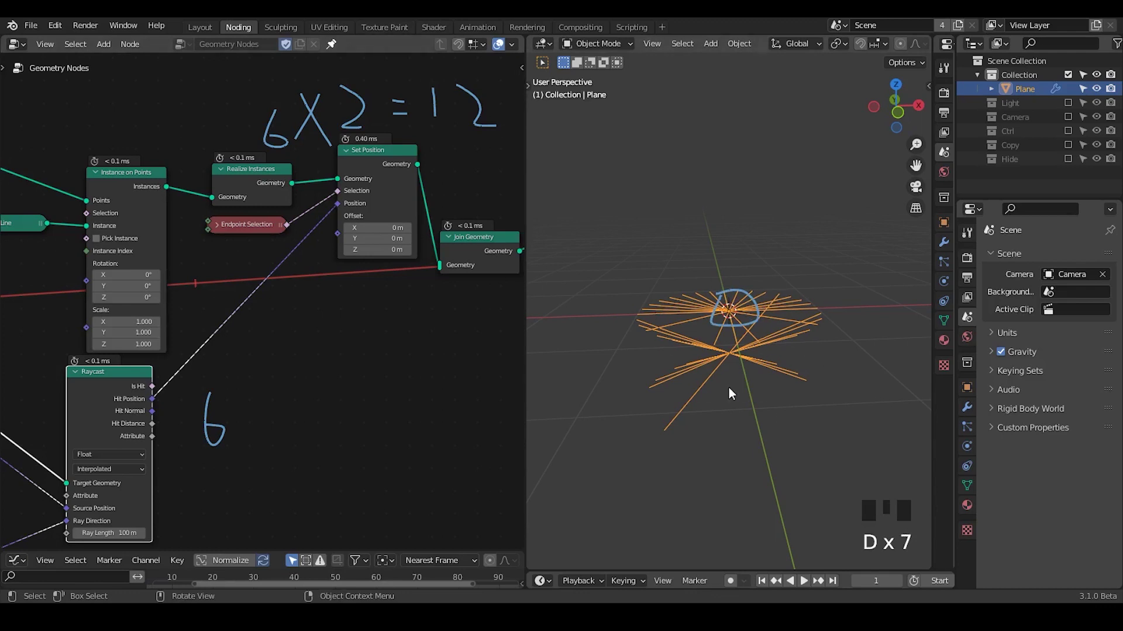
Step: Bring the Realize Instances and Set Position area of the node tree into view
drag(349, 317, 430, 162)
drag(429, 161, 159, 336)
key(g)
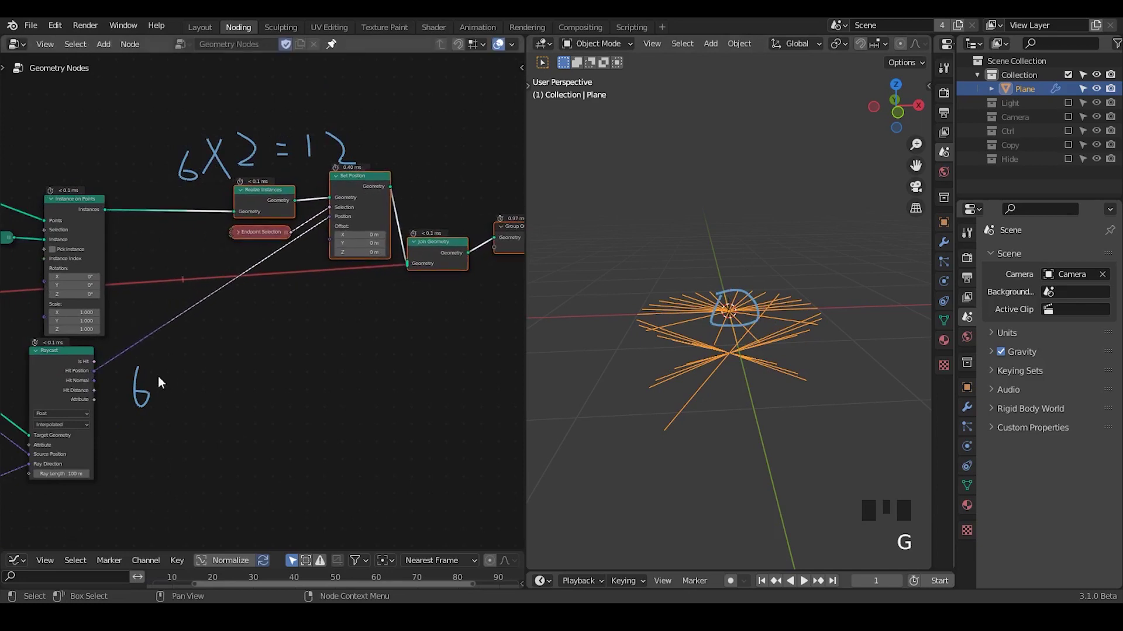
key(d)
click(168, 375)
key(d)
click(183, 375)
key(d)
key(d)
key(d)
drag(200, 365, 241, 385)
key(d)
key(d)
key(d)
drag(226, 403, 229, 205)
Step: Drop a Capture Attribute node onto the raycast link in the node tree
key(ctrl+a)
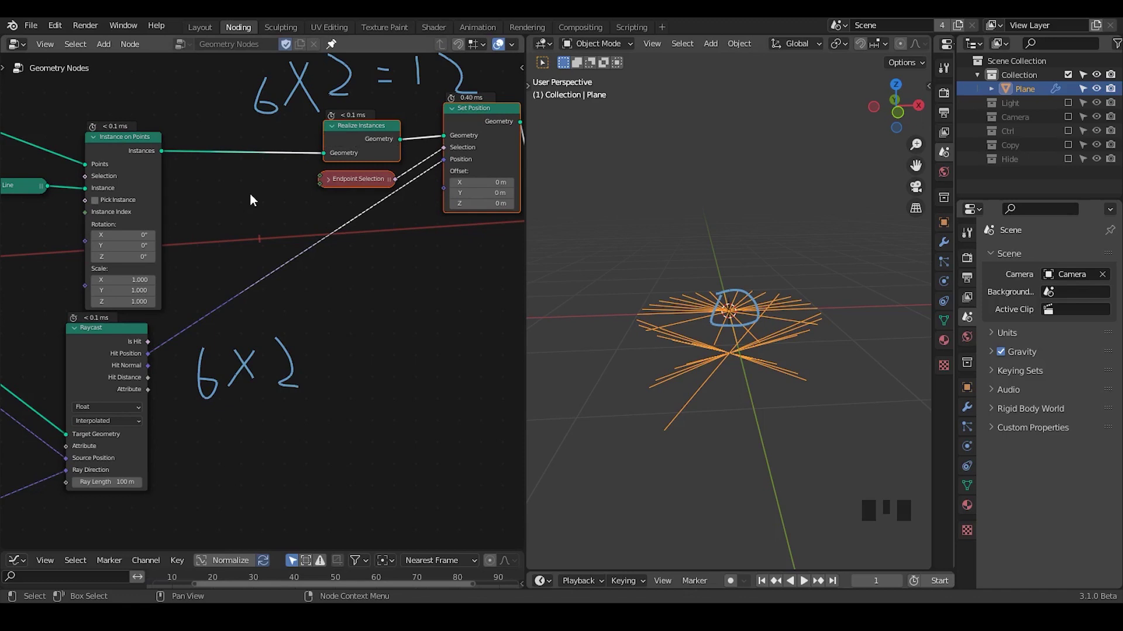
key(ctrl+a)
key(t)
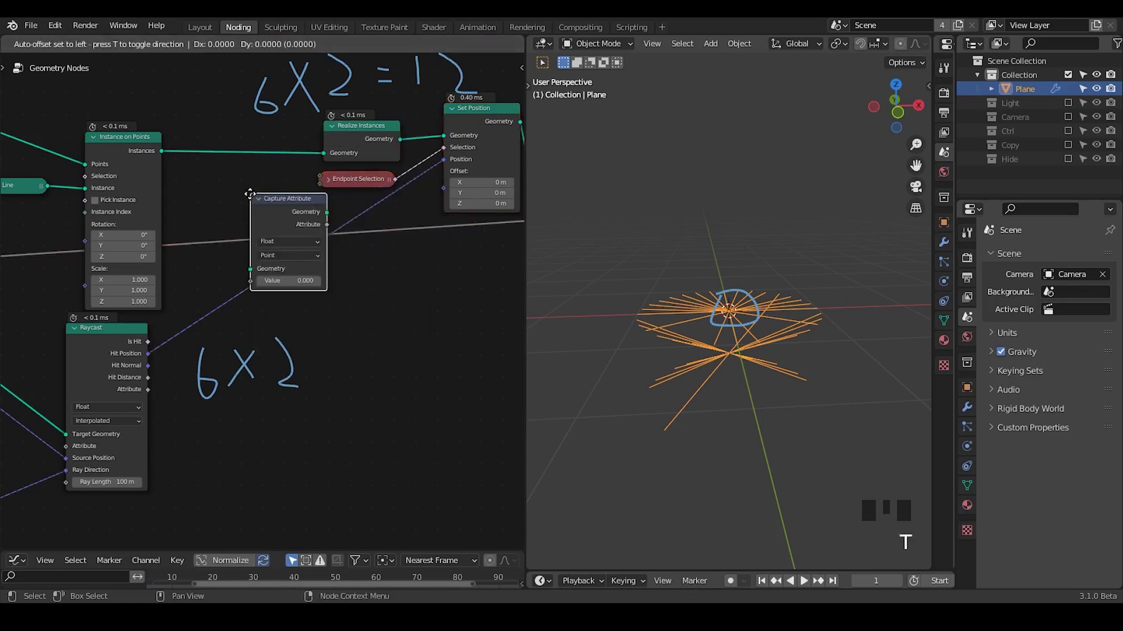
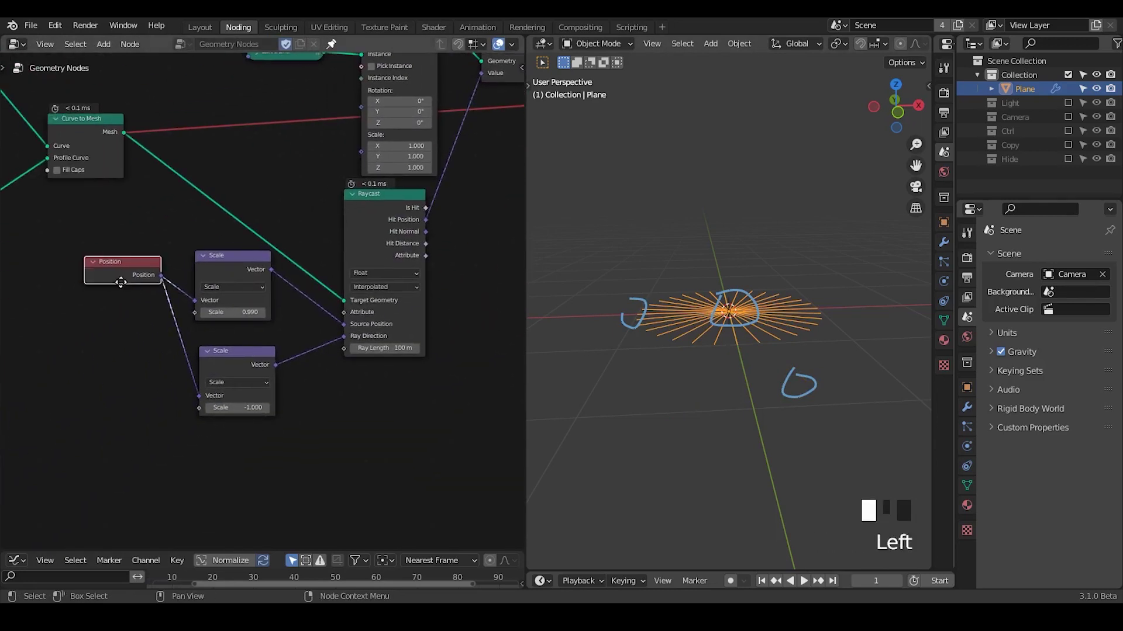
click(240, 274)
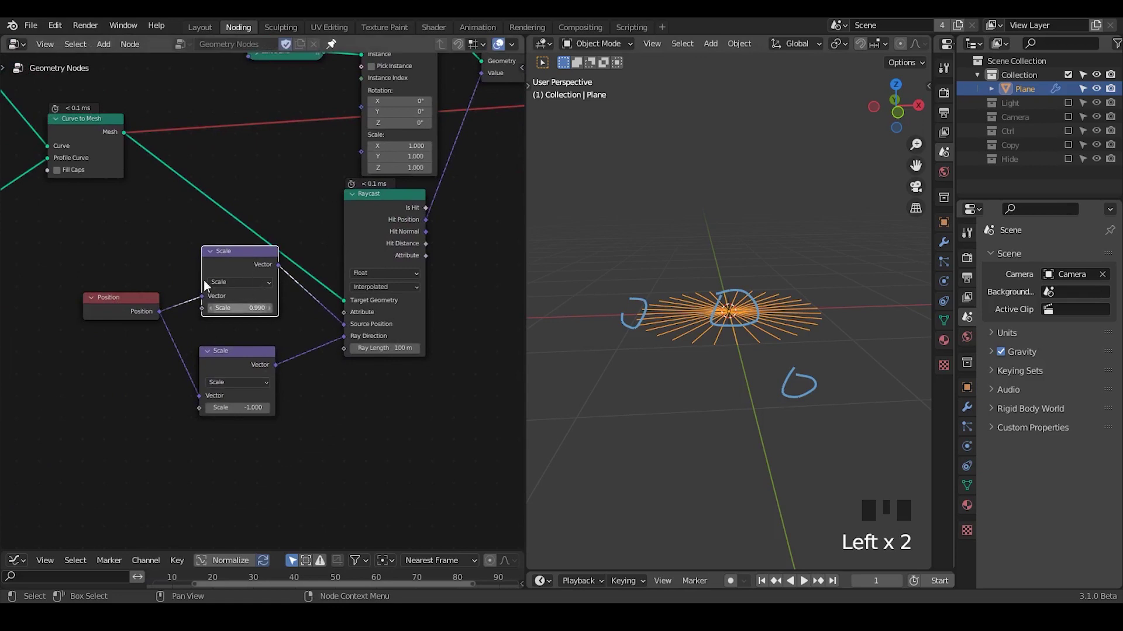
click(236, 259)
key(m)
drag(672, 326, 664, 300)
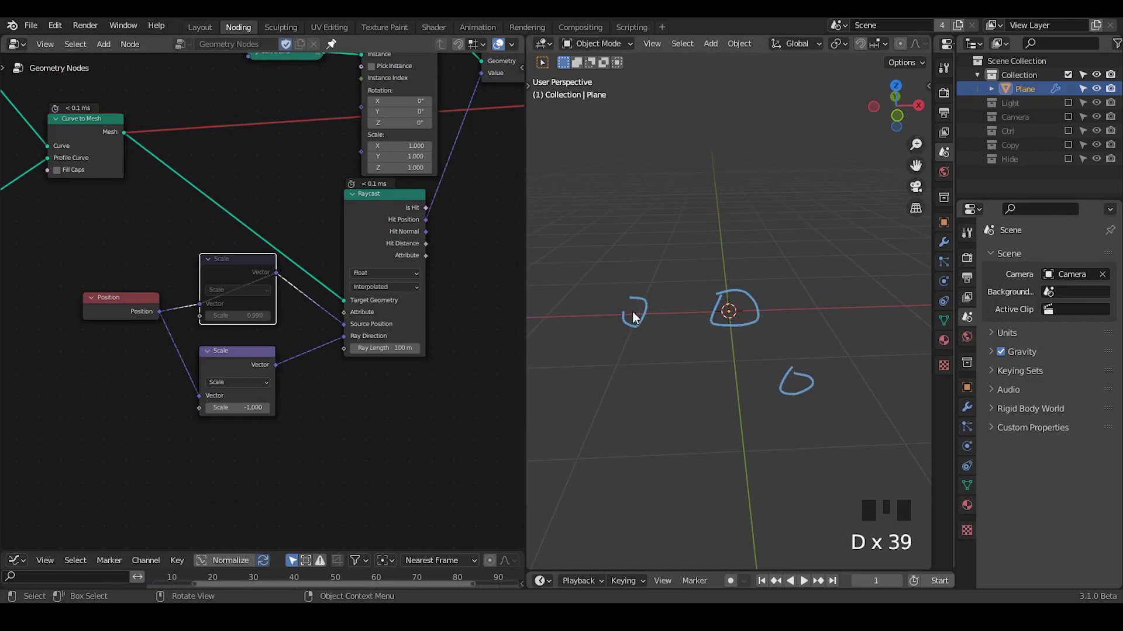
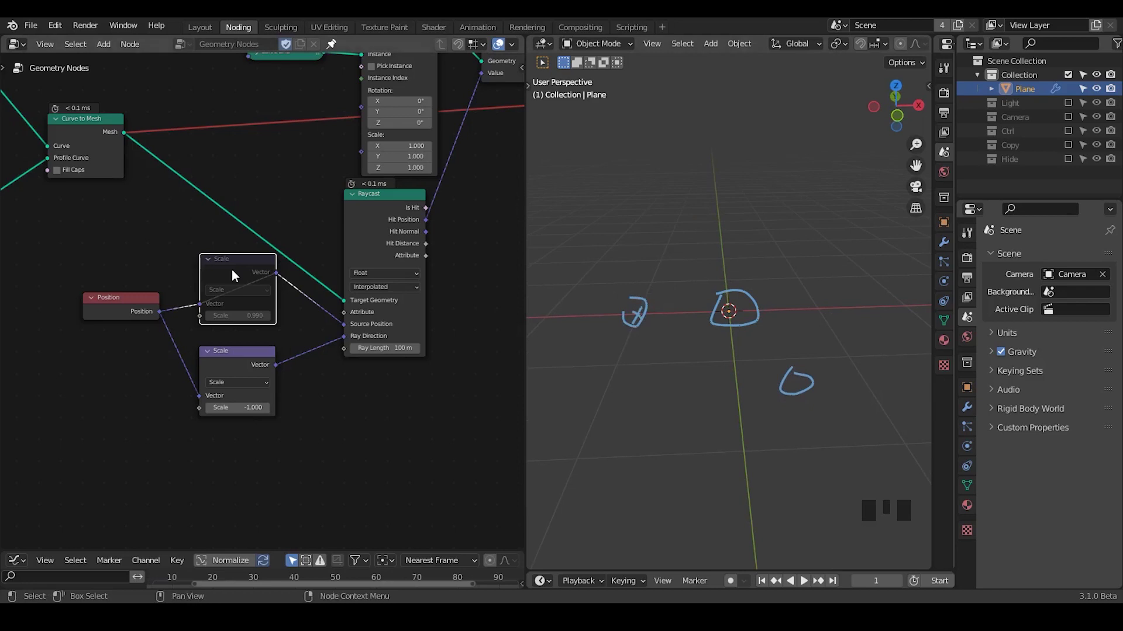
key(m)
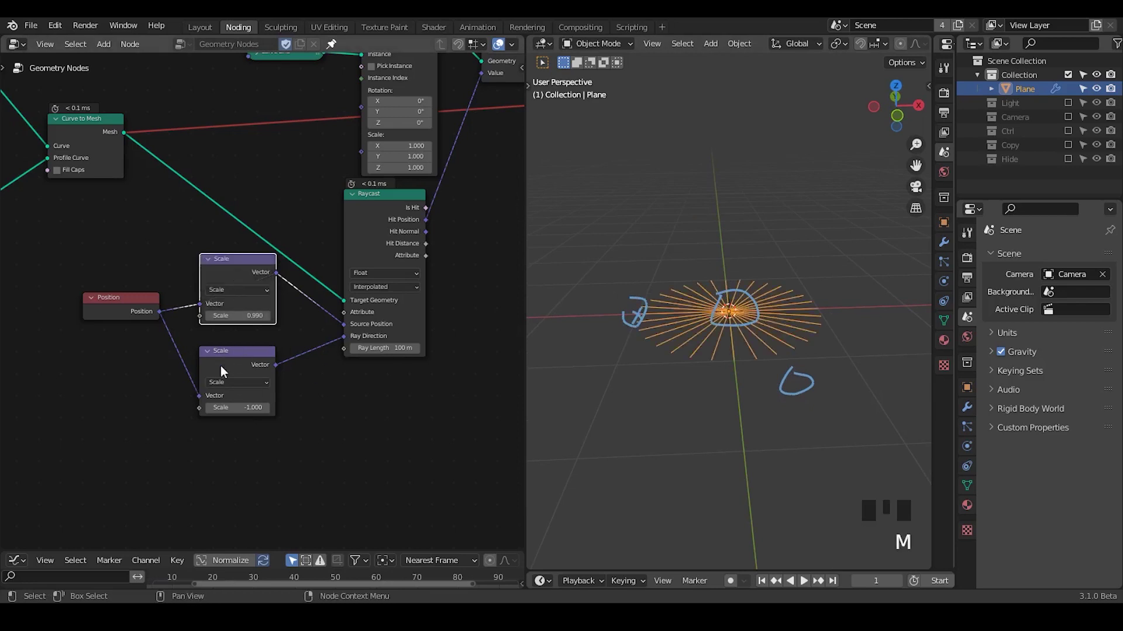
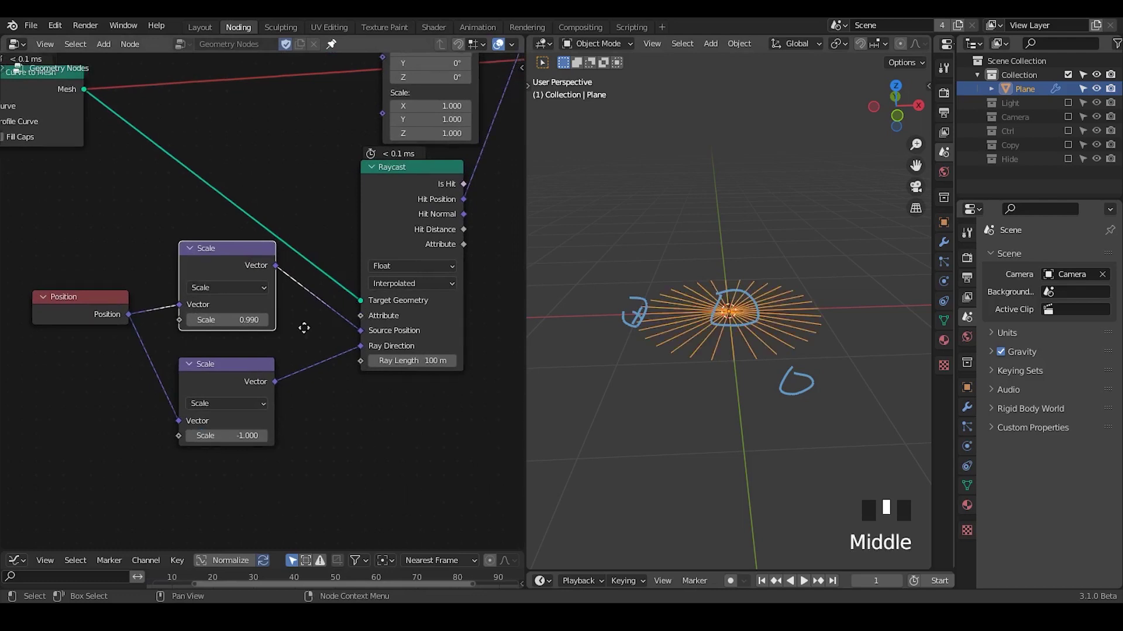
click(285, 194)
key(m)
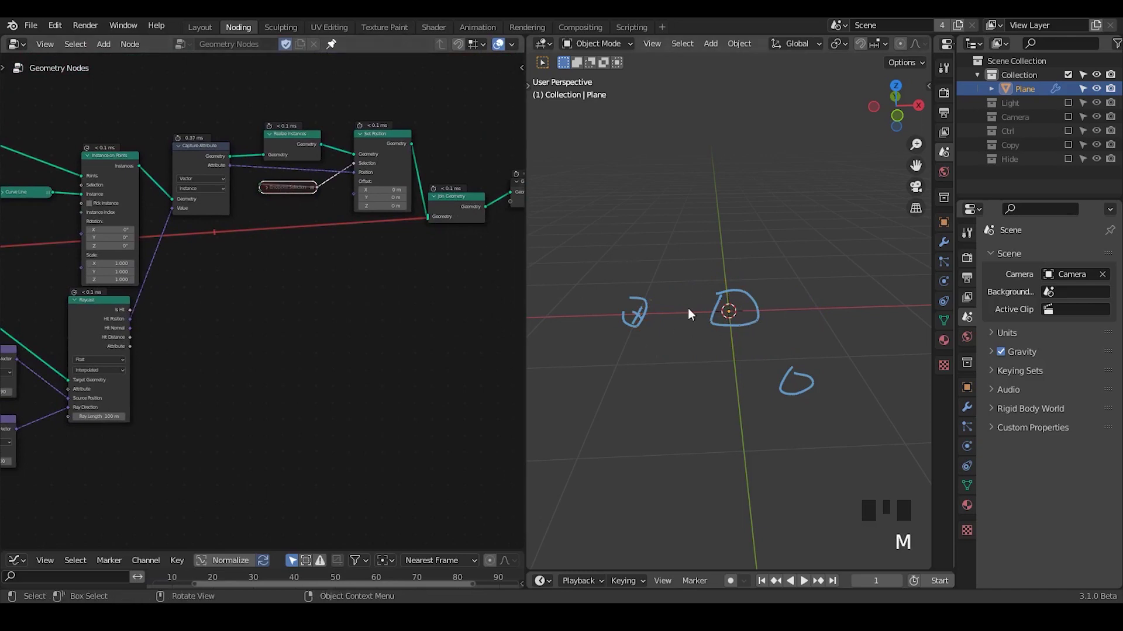
key(d)
key(d)
key(d)
click(657, 287)
key(d)
drag(671, 279, 657, 302)
key(d)
key(d)
key(d)
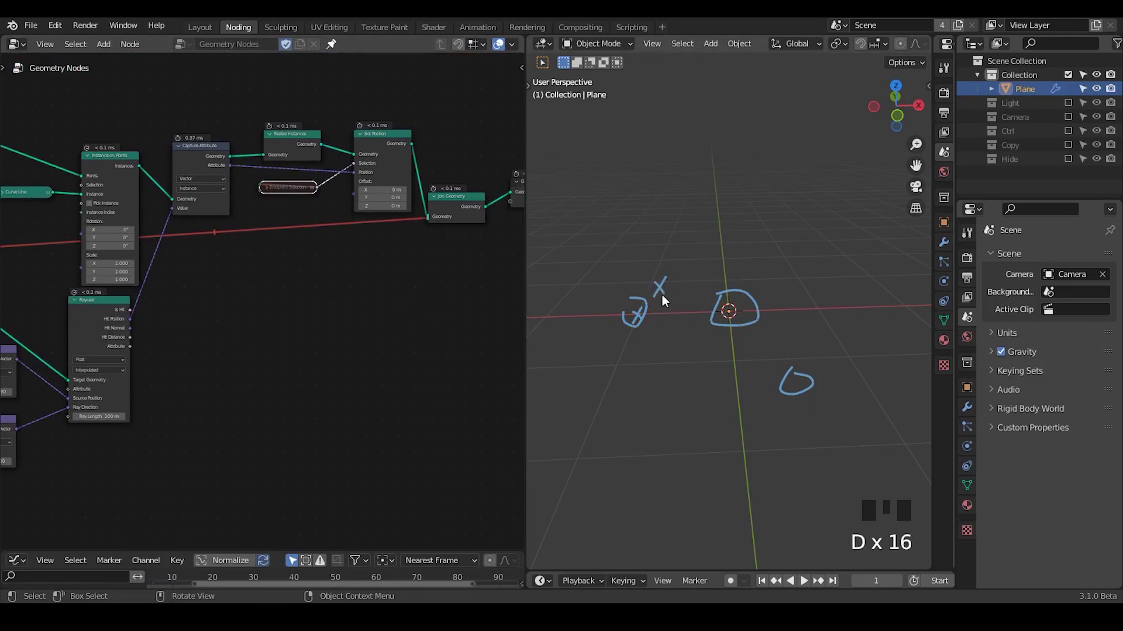
click(284, 195)
key(m)
drag(378, 258, 324, 221)
click(324, 221)
key(ctrl+x)
middle_click(398, 336)
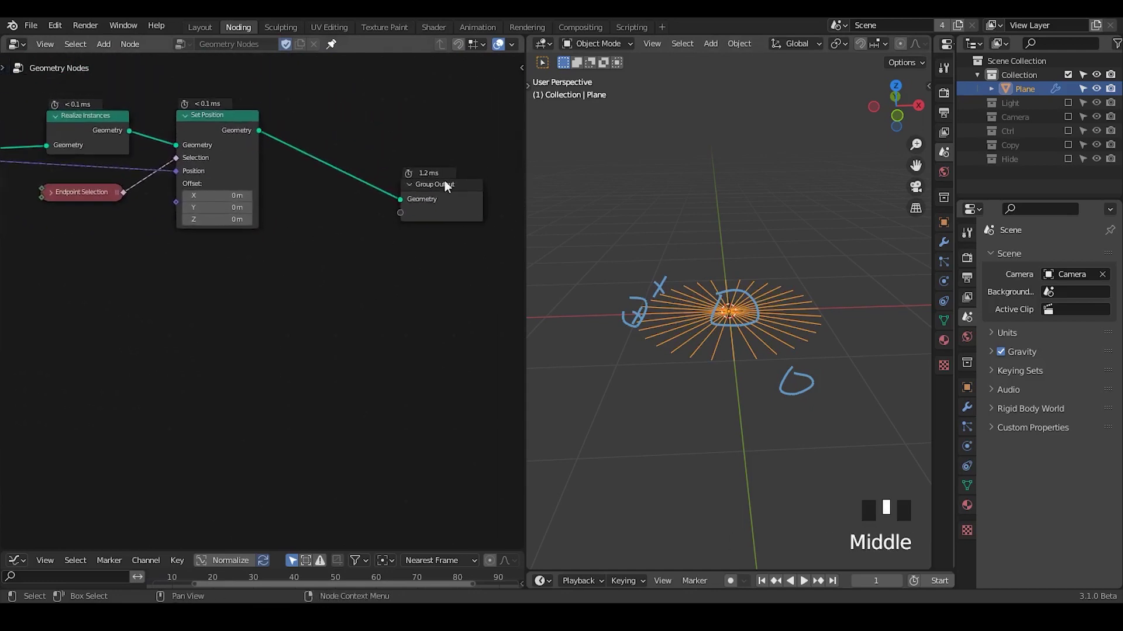
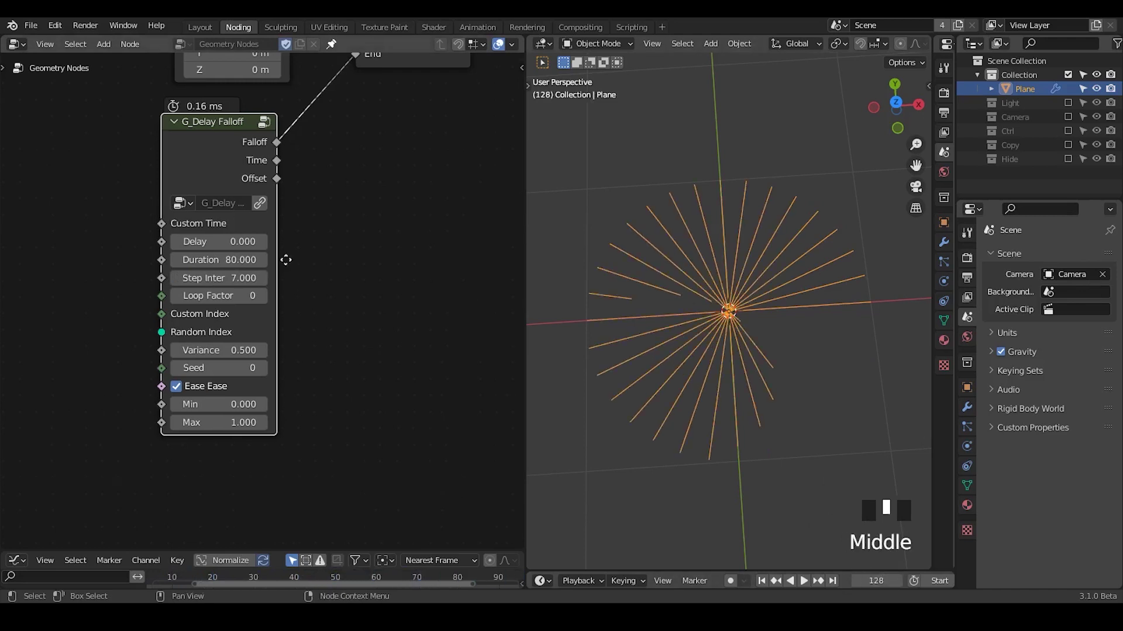
Step: Duplicate G_Delay Falloff and wire the copy into Trim Curve Start, Delay 15, Step Interval 2
click(144, 248)
key(shift+d)
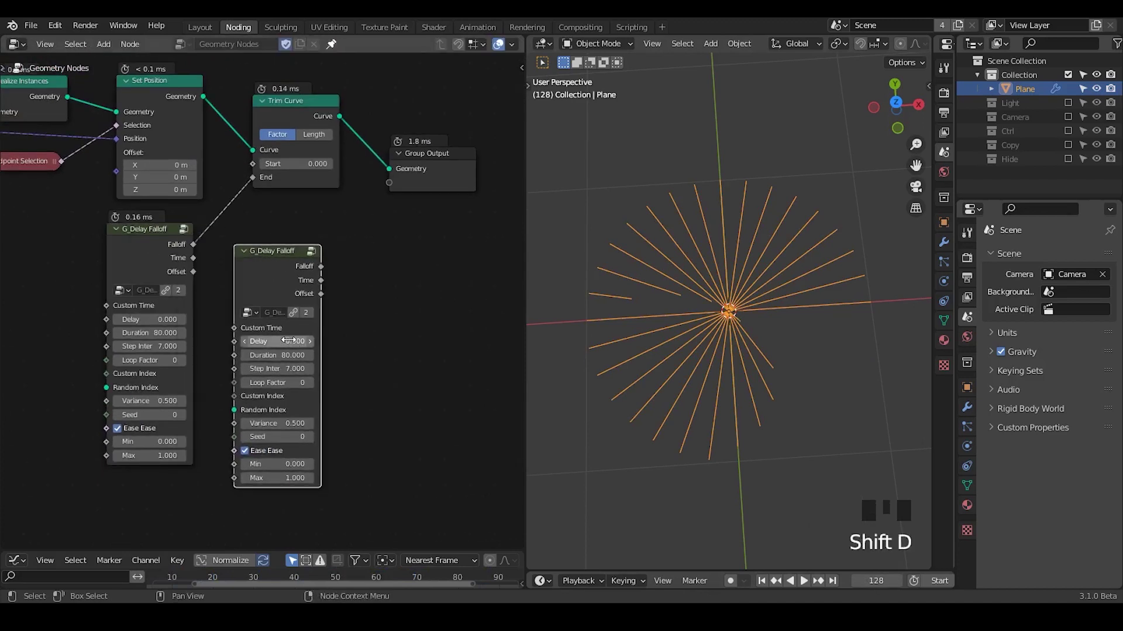
drag(328, 271, 254, 182)
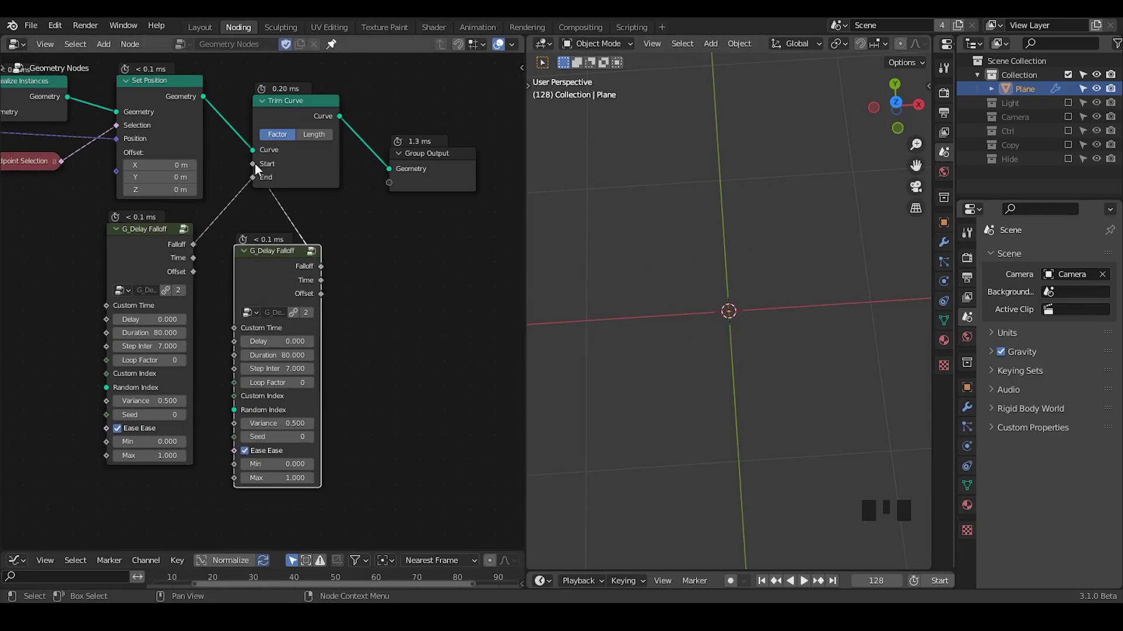
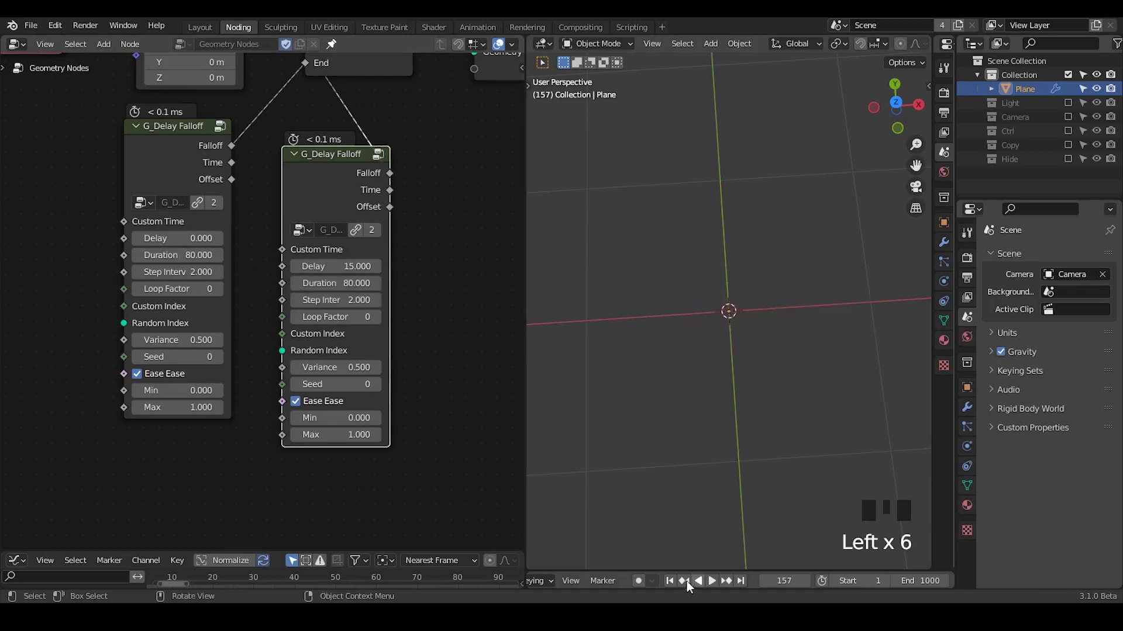
Step: Set the second G_Delay Falloff Duration to 50 and add a G_Bevel Curve group after Trim Curve
drag(675, 584, 708, 572)
drag(715, 584, 418, 181)
middle_click(417, 180)
click(285, 218)
key(ctrl+a)
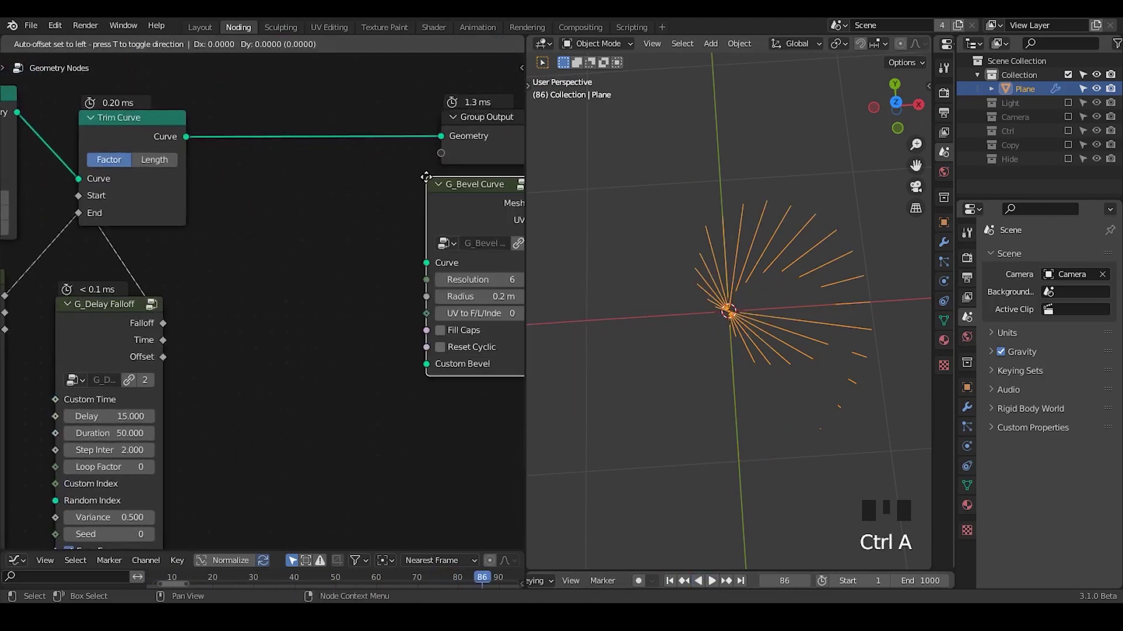
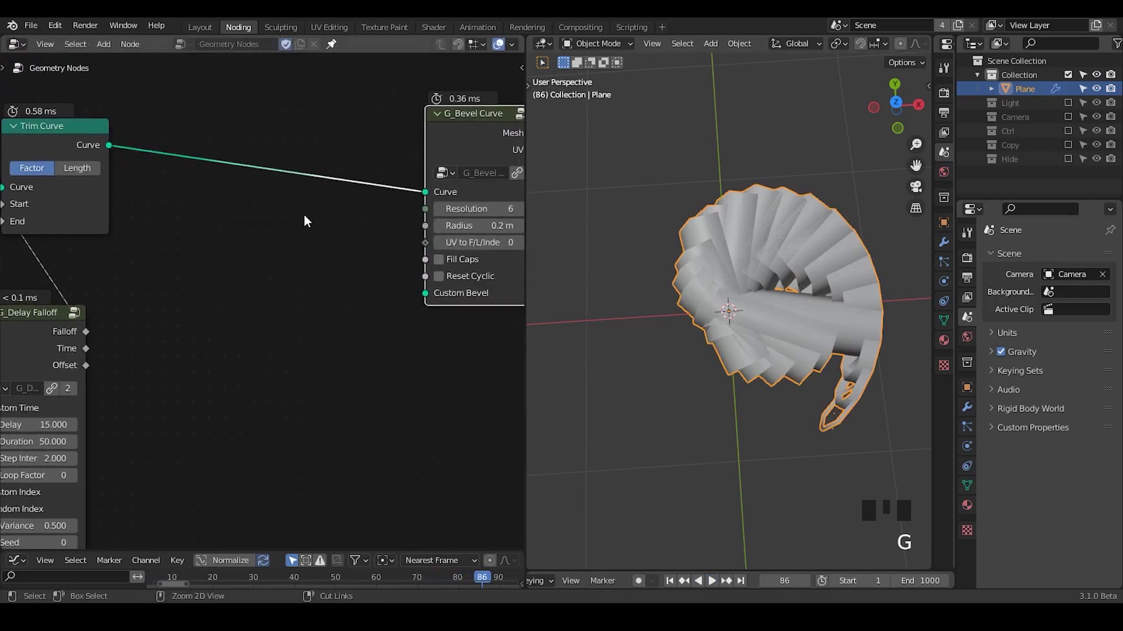
Step: Insert a Set Curve Radius node into the curve link after Trim Curve
key(ctrl+a)
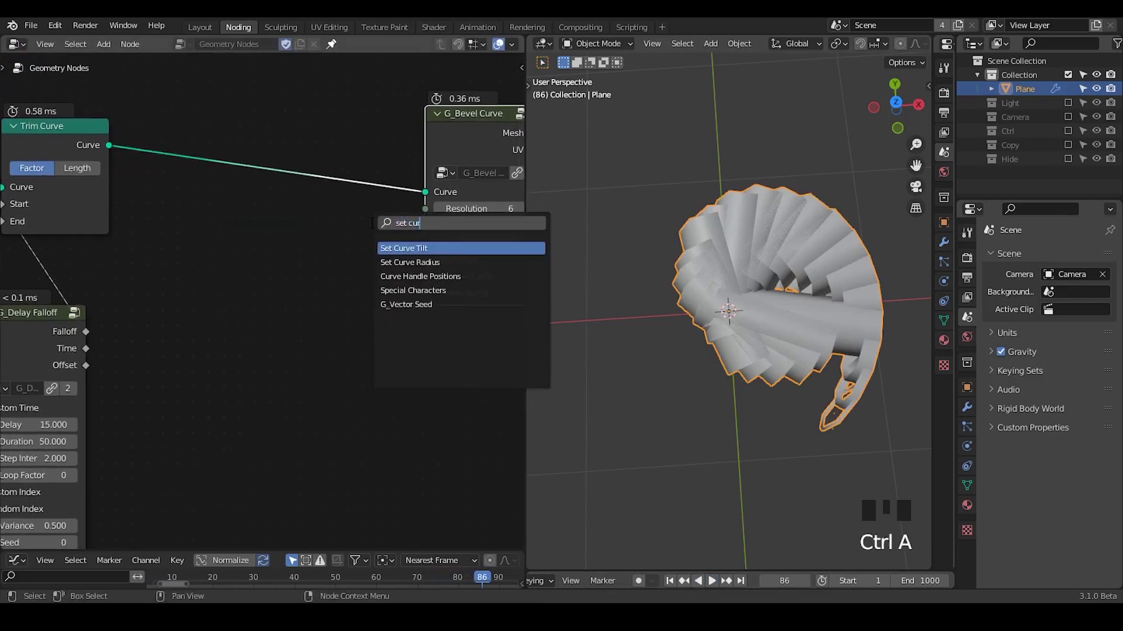
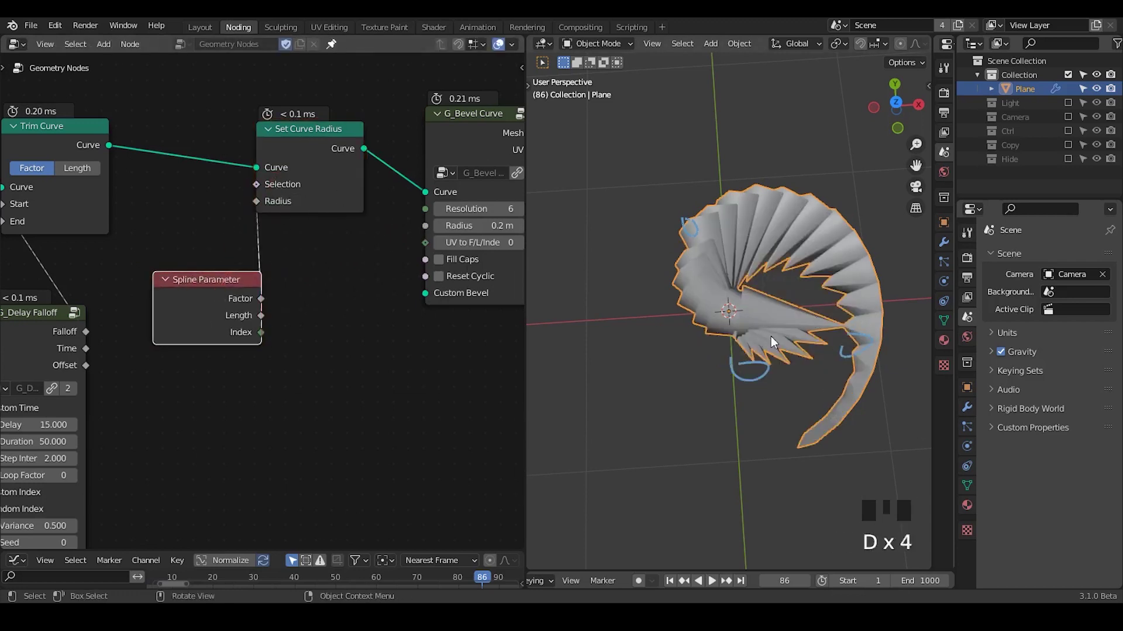
click(743, 338)
key(d)
key(d)
key(d)
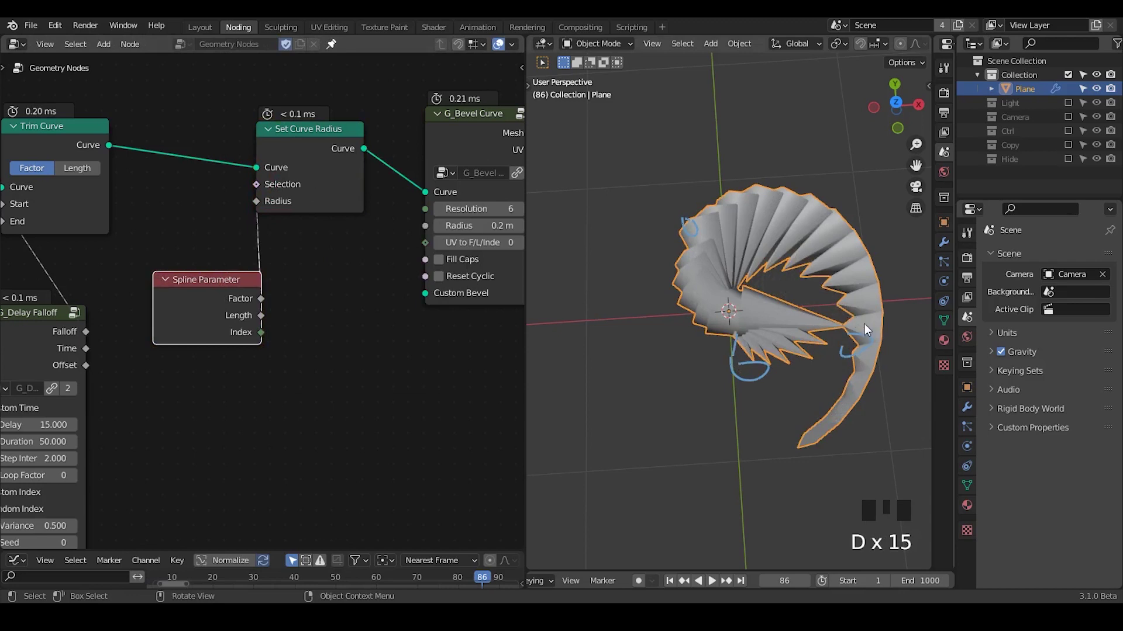
key(d)
drag(726, 206, 843, 357)
key(d)
key(d)
Step: Insert a Math multiply node (0.07) driving Radius from Spline Parameter and reposition Set Curve Radius
key(ctrl+a)
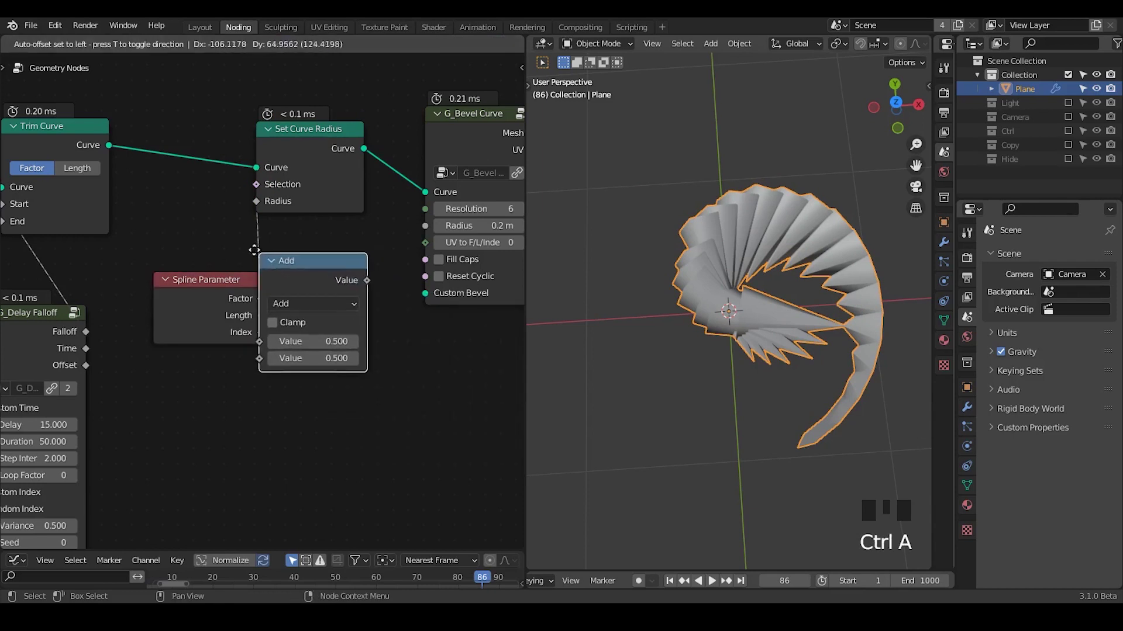
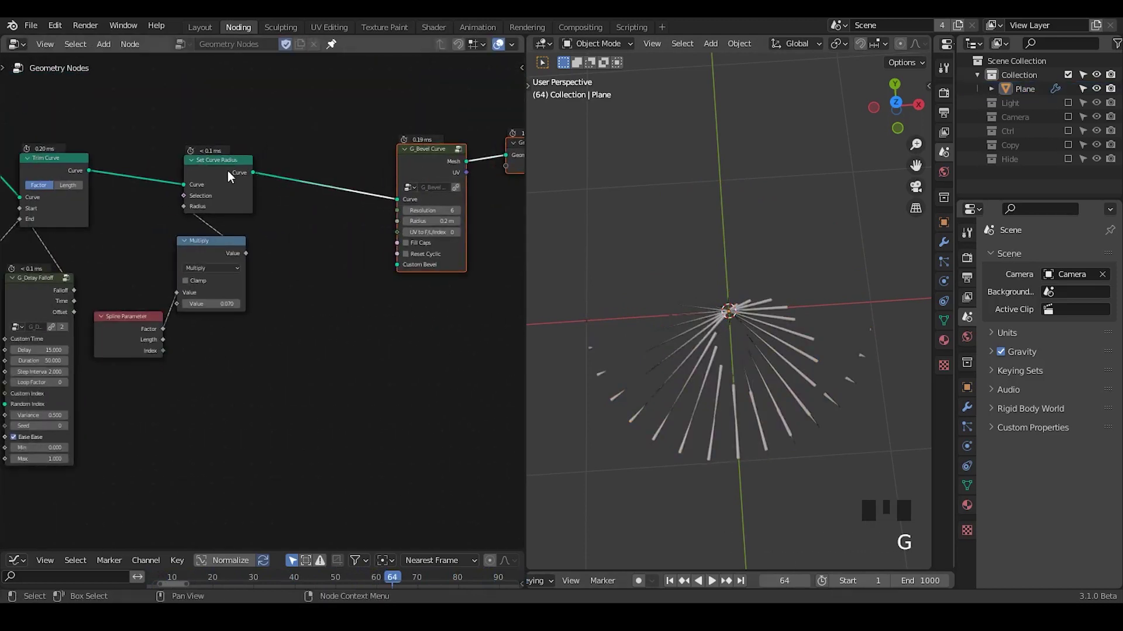
click(229, 174)
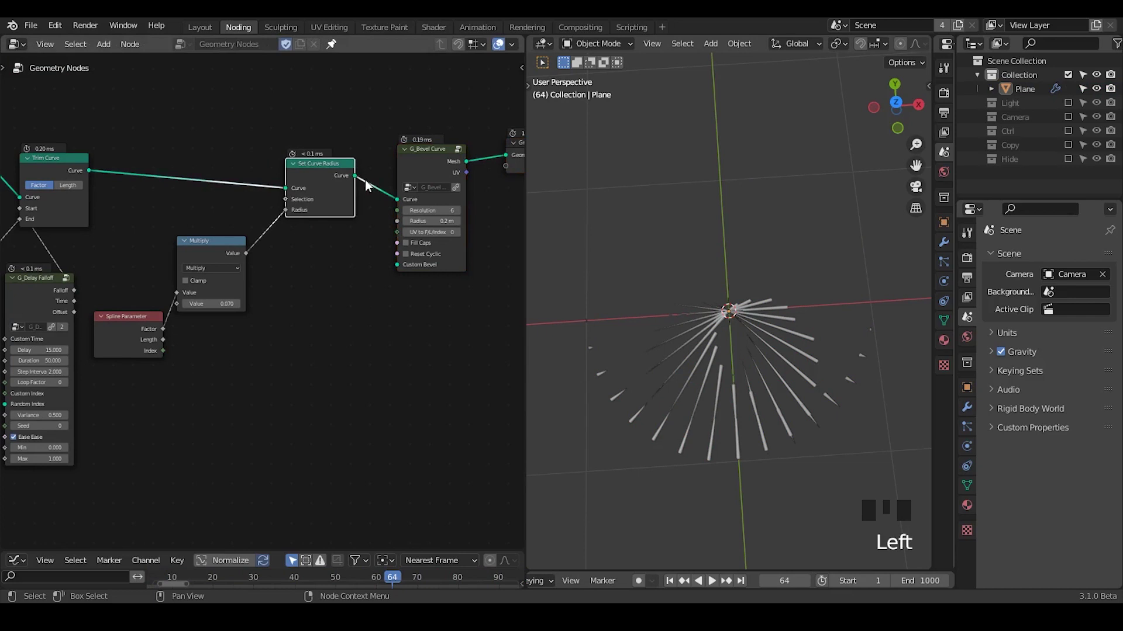
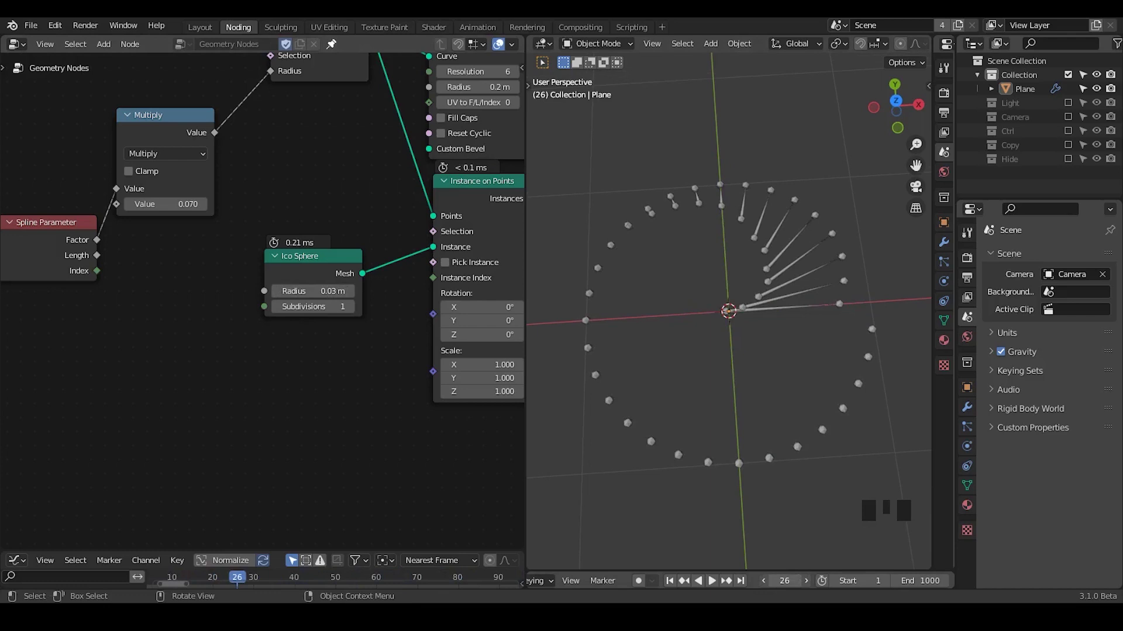
drag(804, 388, 354, 150)
click(355, 149)
key(ctrl+shift+alt+w)
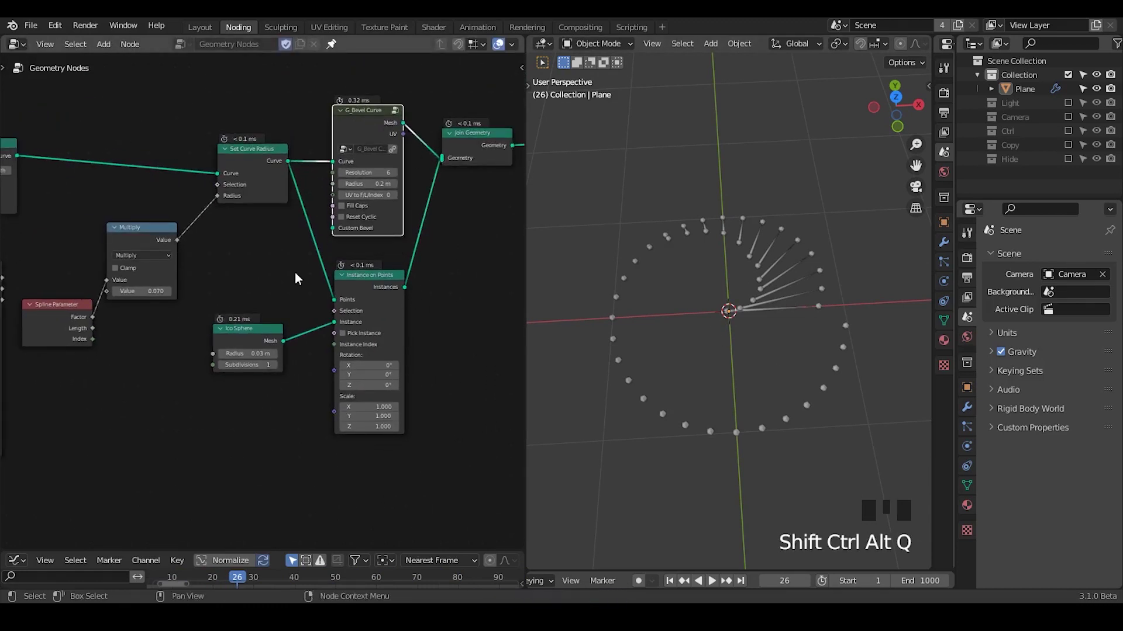
key(ctrl+shift+alt+q)
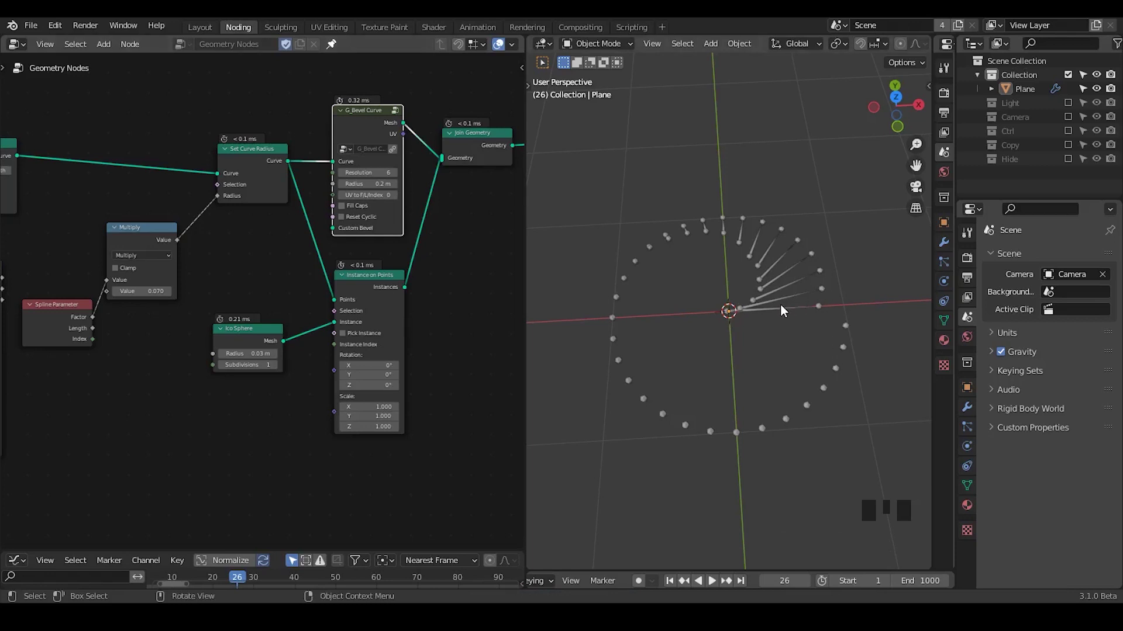
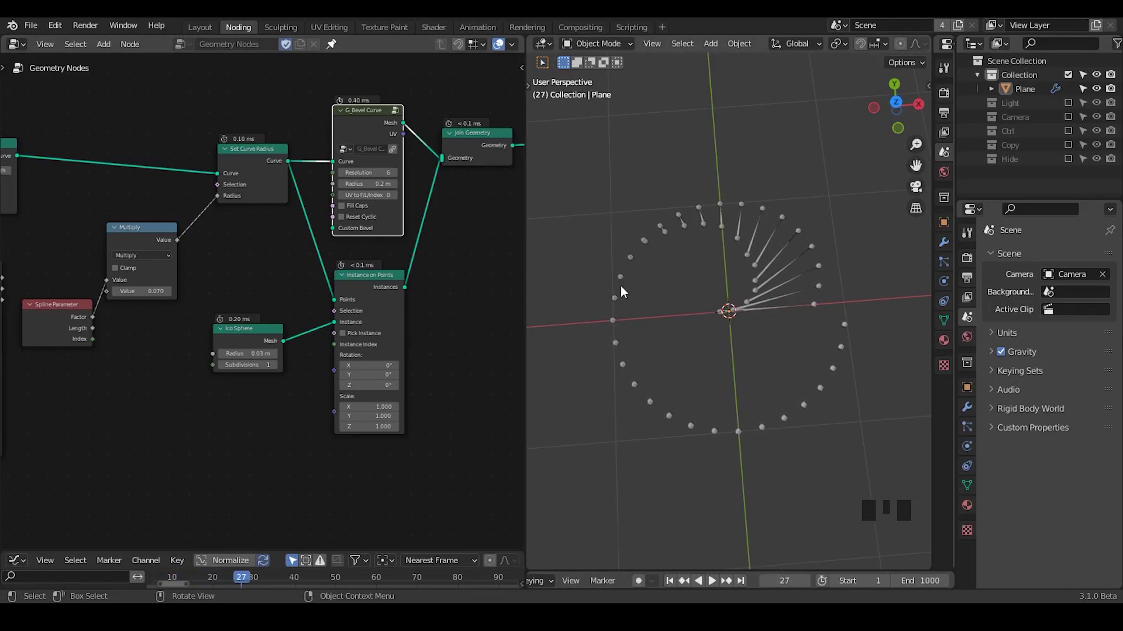
key(d)
key(d)
key(d)
drag(811, 249, 817, 256)
key(d)
key(d)
key(d)
click(742, 197)
key(d)
key(d)
key(d)
drag(685, 201, 680, 205)
key(d)
key(d)
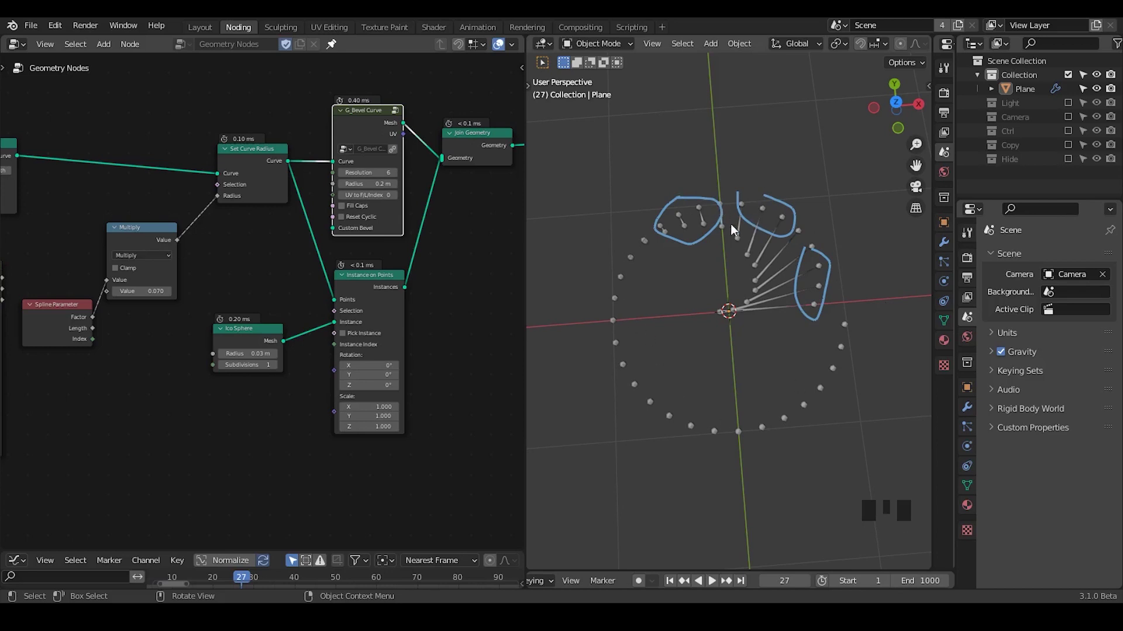
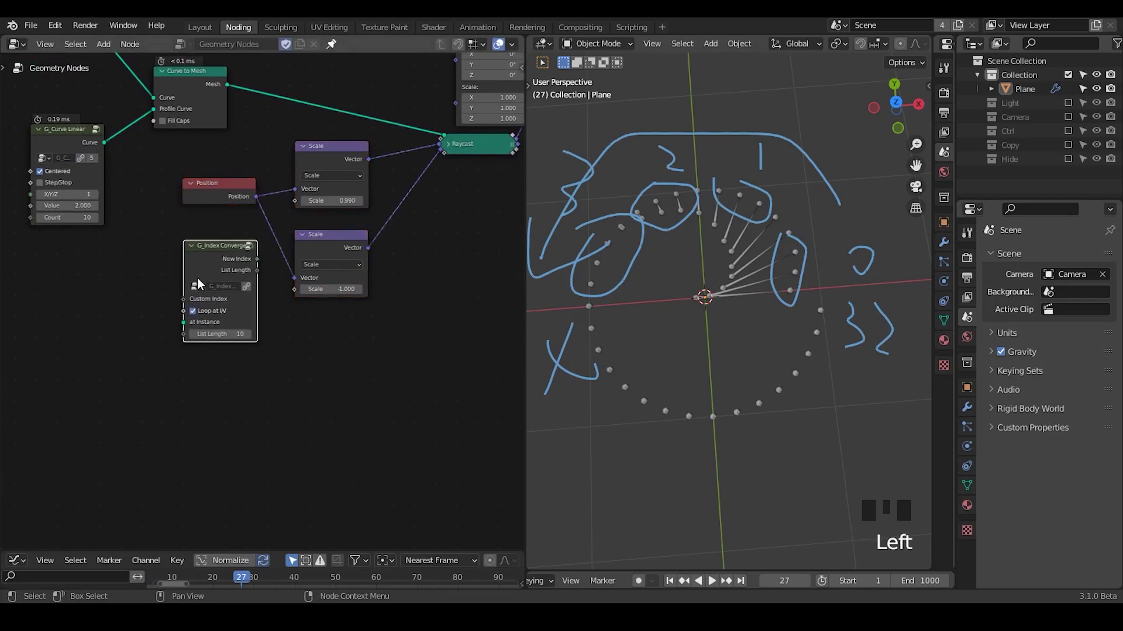
Step: Add a G_Index Converge group (List Length 10) near the raycast's Position and Scale nodes
drag(197, 319, 279, 213)
drag(275, 227, 254, 272)
drag(271, 271, 128, 134)
click(128, 134)
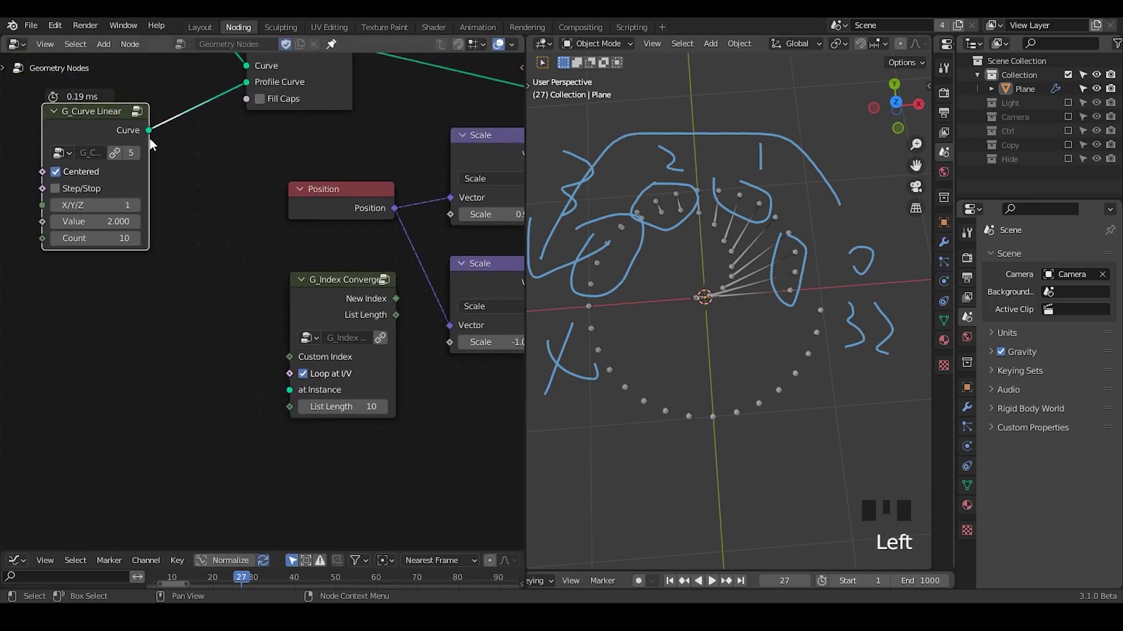
scroll(down, 3)
scroll(up, 3)
drag(410, 382, 787, 242)
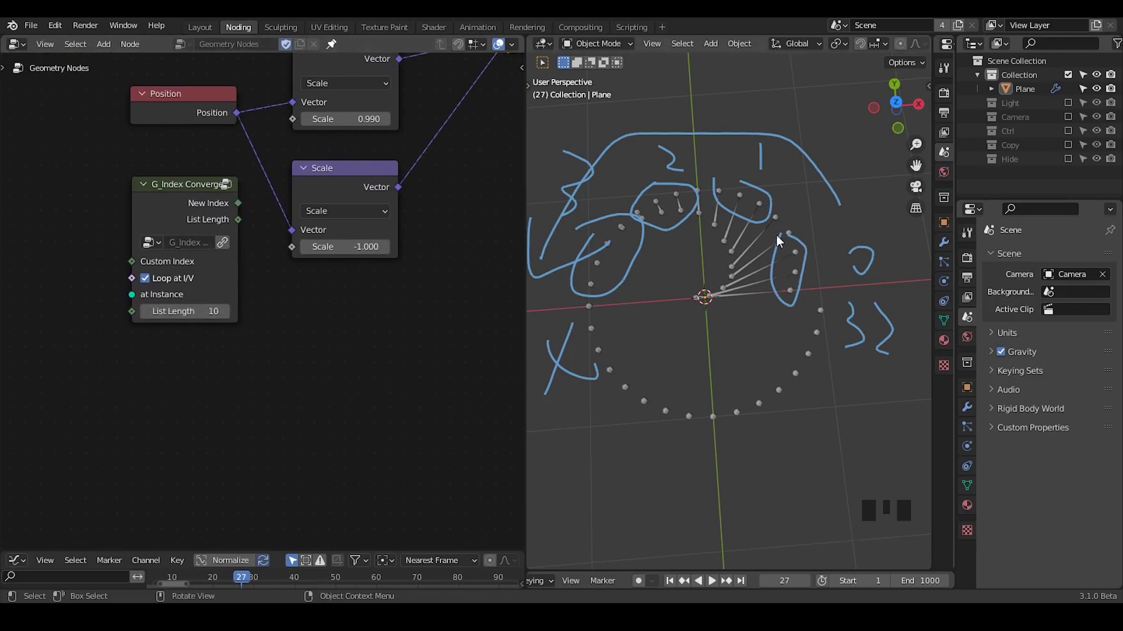
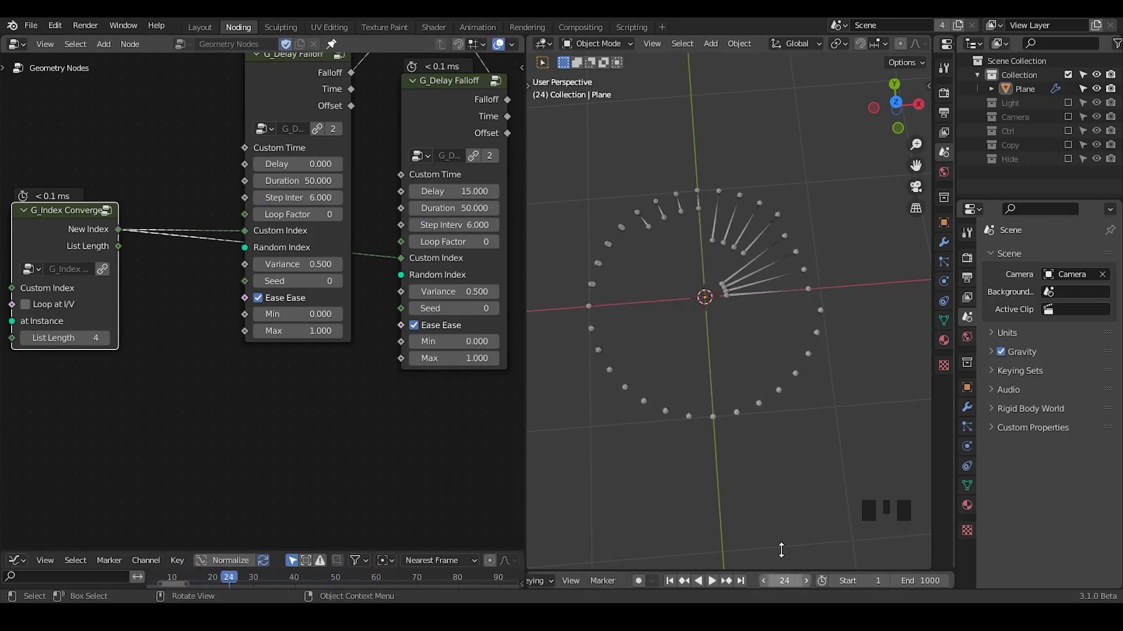
Step: Feed G_Index Converge's New Index into both G_Delay Falloff Custom Index inputs, List Length 4, Step Interval 6
drag(71, 233, 277, 397)
key(ctrl+shift+alt+q)
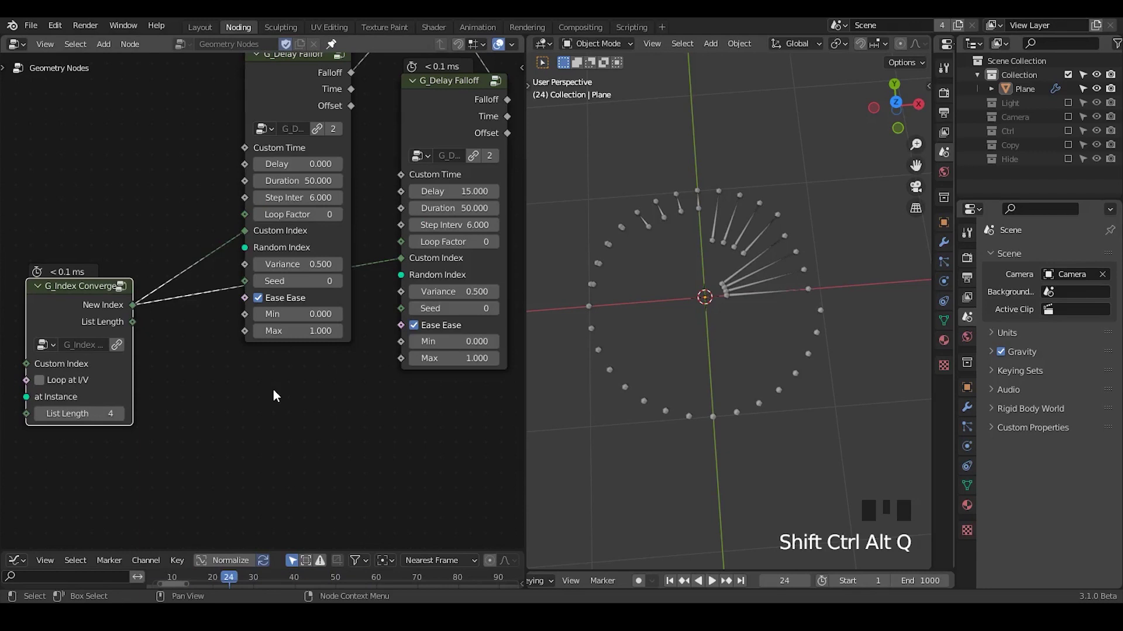
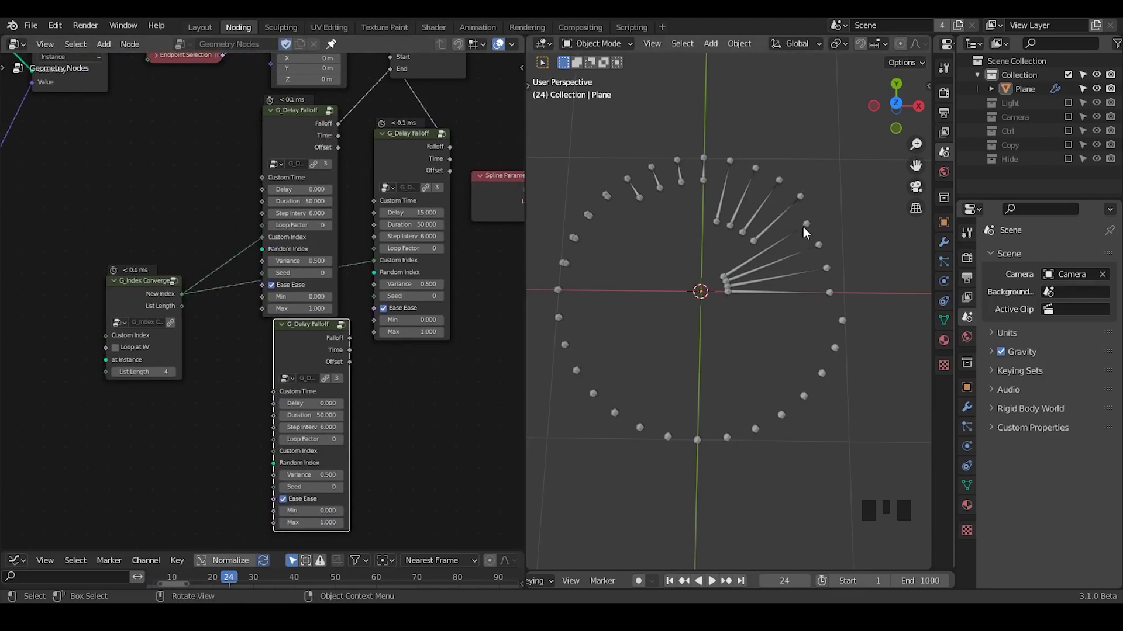
Step: Select the duplicated third G_Delay Falloff node and delete it
key(d)
drag(798, 228, 800, 227)
key(d)
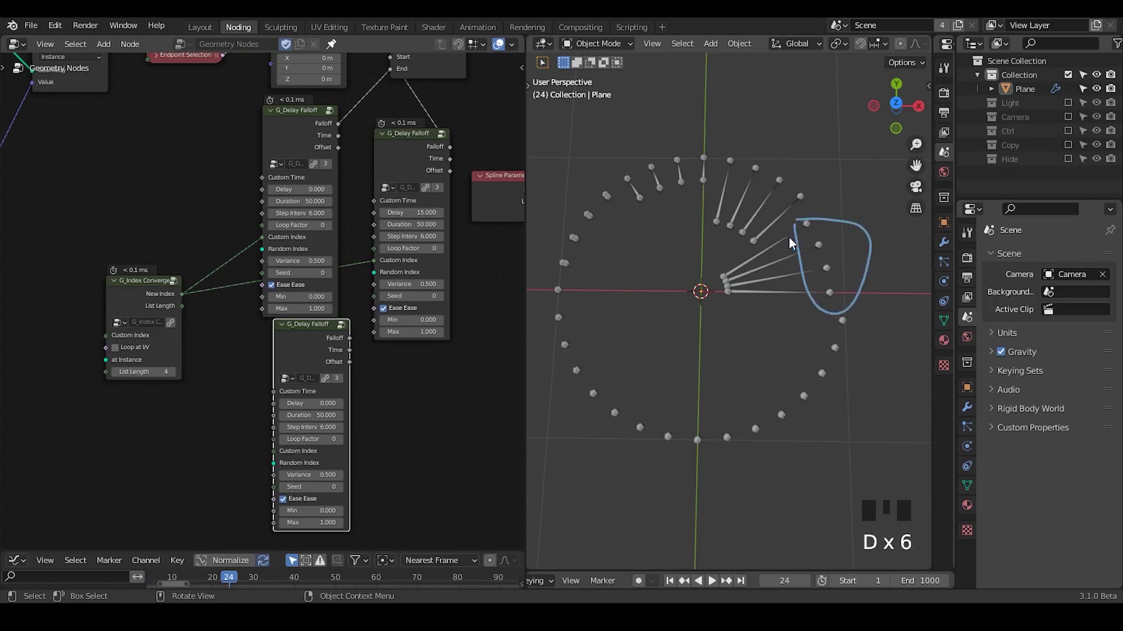
click(299, 355)
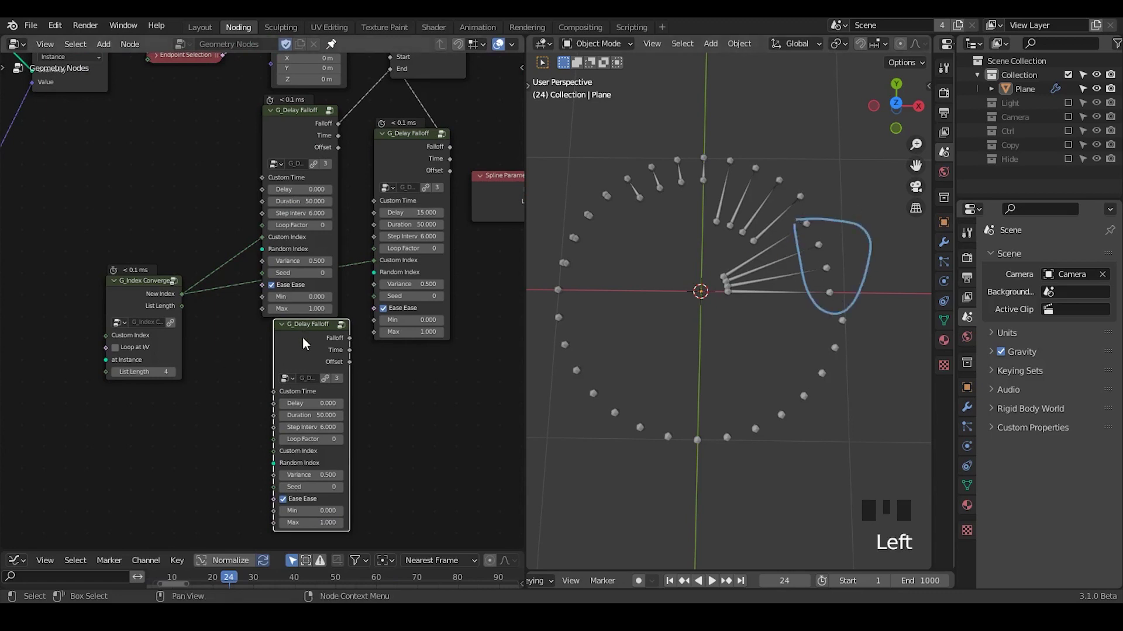
key(x)
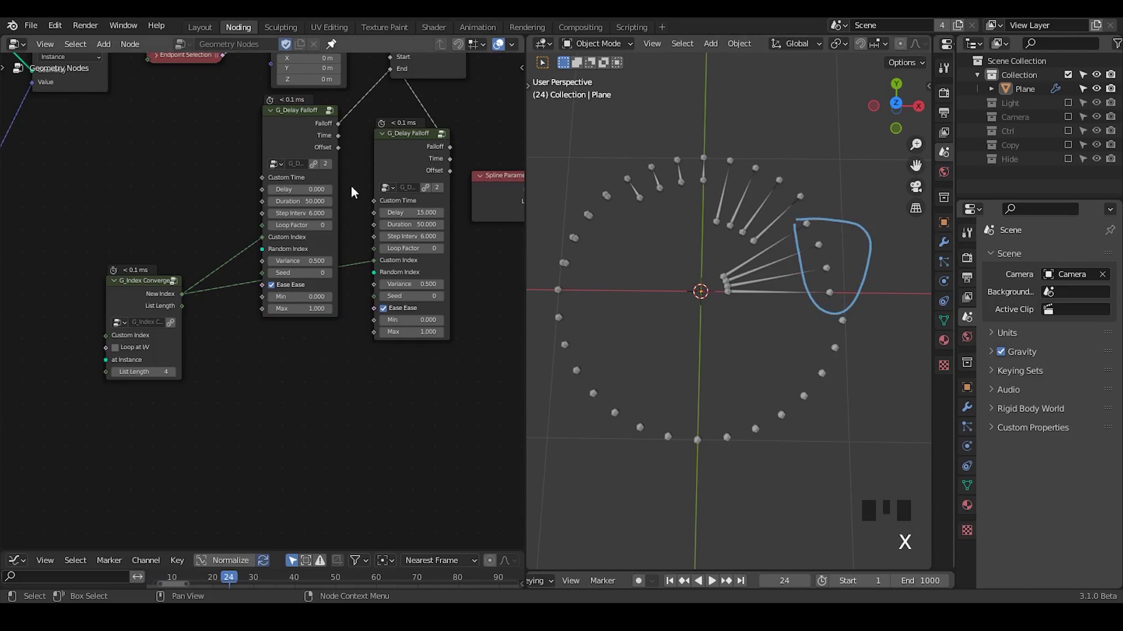
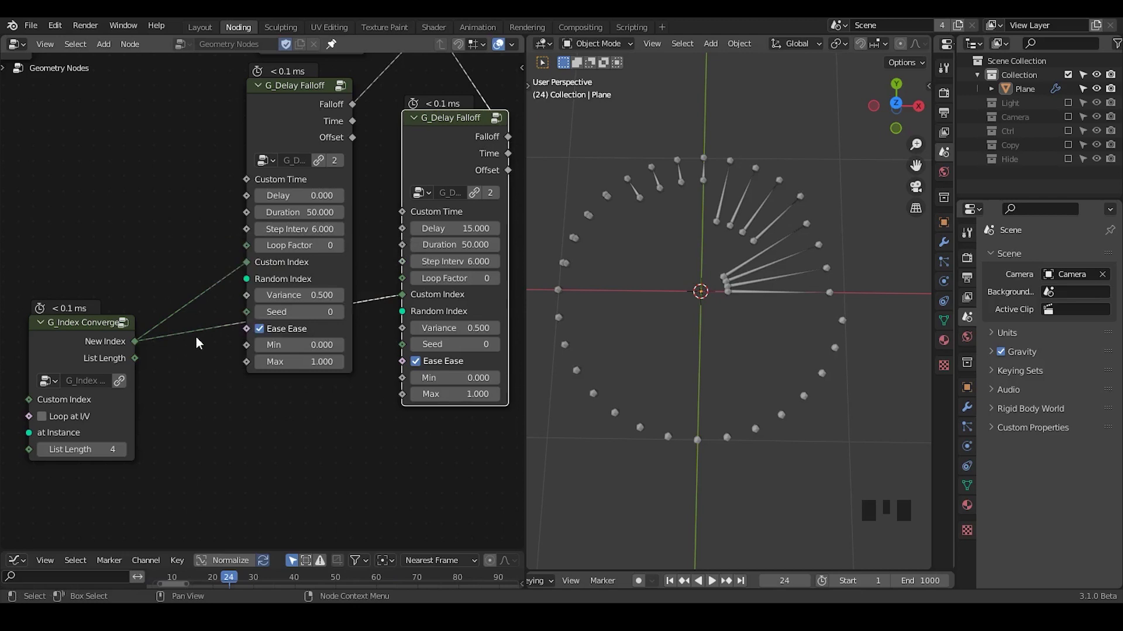
Step: Add a G_Float Range group node to the tree
drag(197, 342, 233, 317)
click(234, 317)
right_click(244, 235)
key(ctrl+a)
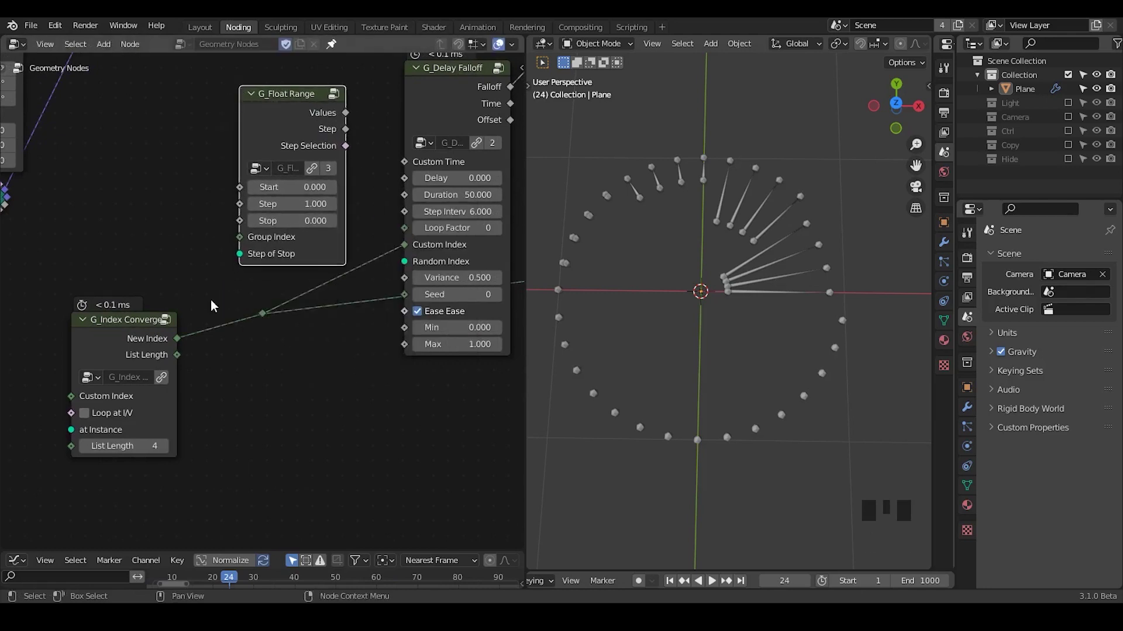
click(143, 345)
Step: Move G_Float Range beside G_Index Converge and link New Index into its Group Index
drag(141, 345, 365, 249)
drag(366, 249, 261, 172)
click(261, 172)
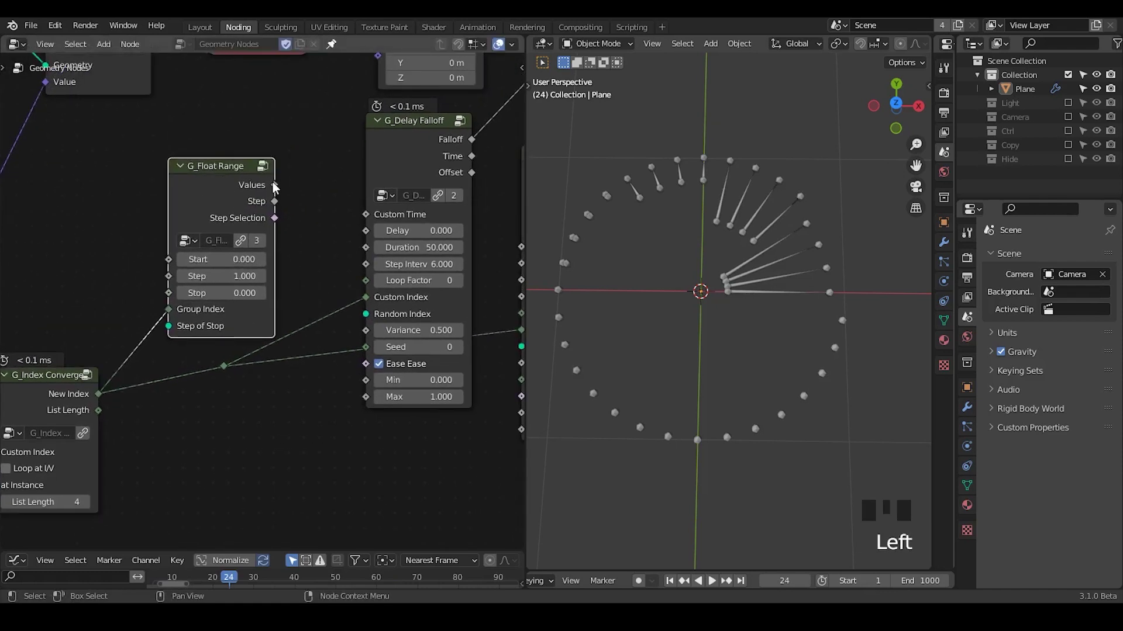
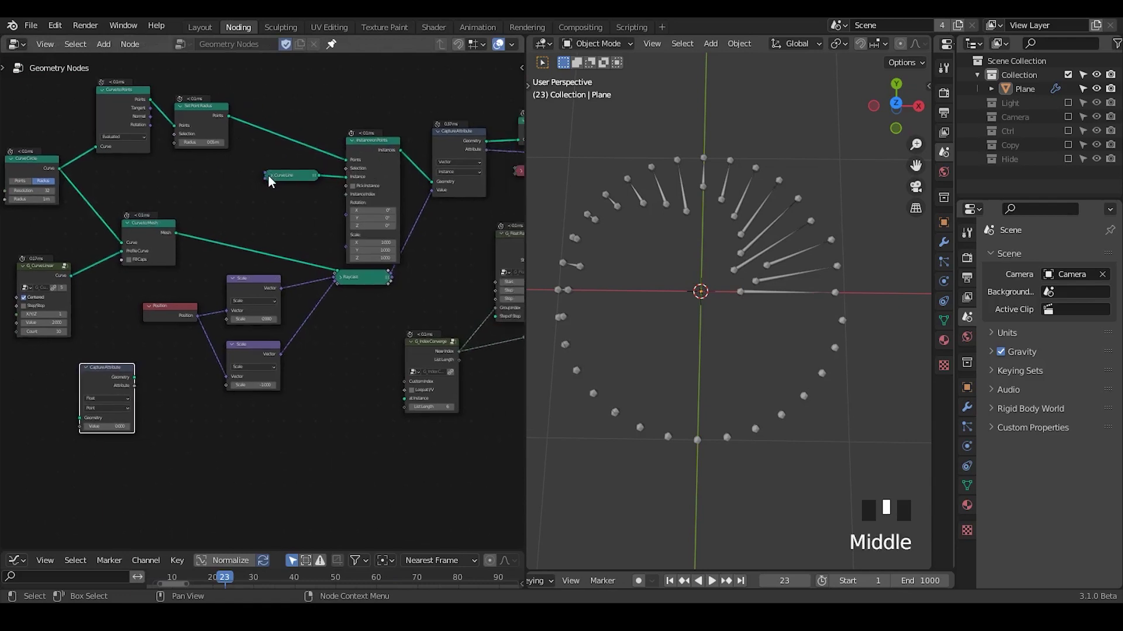
Step: Collapse the Curve Line node and shift Curve Circle and nearby nodes left to free space
click(274, 181)
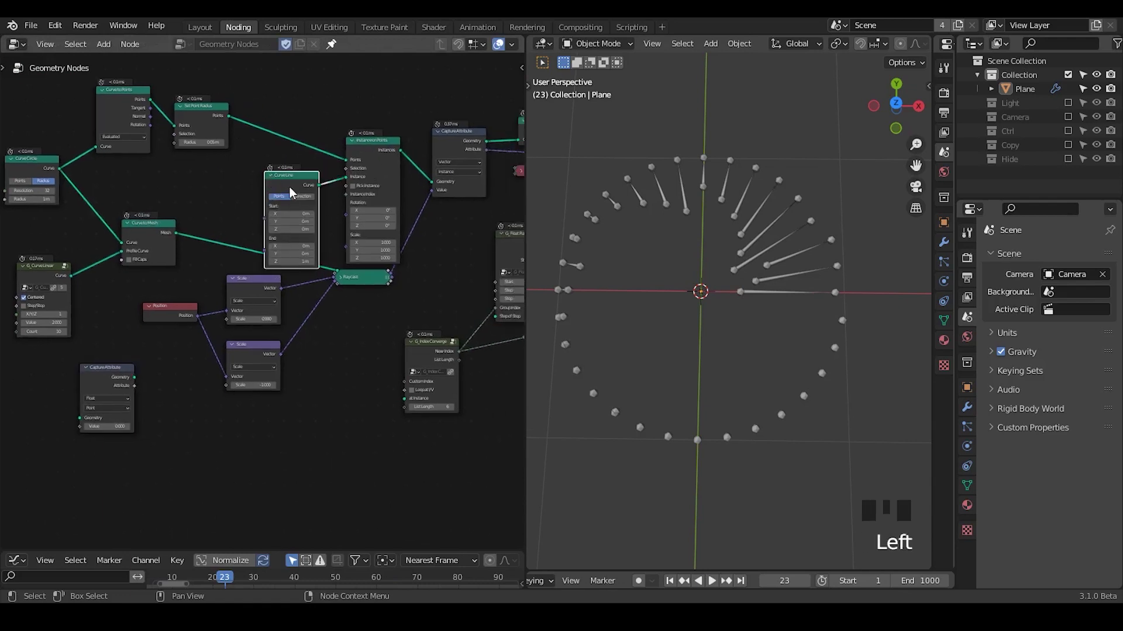
click(276, 179)
click(379, 151)
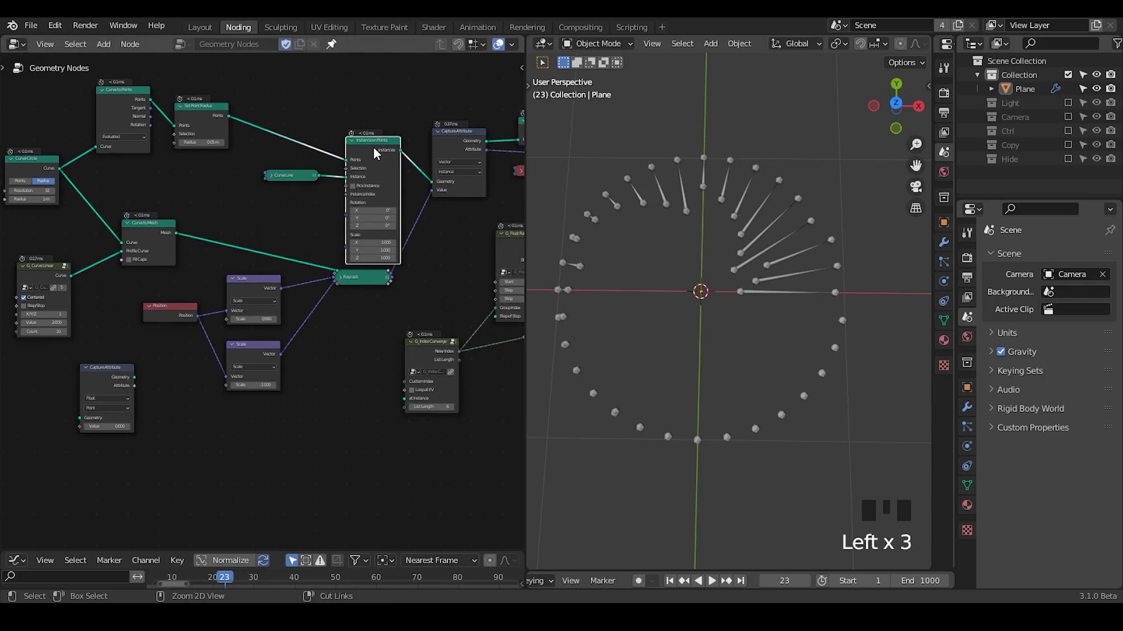
key(ctrl+h)
drag(372, 157, 299, 221)
drag(298, 221, 221, 381)
click(221, 381)
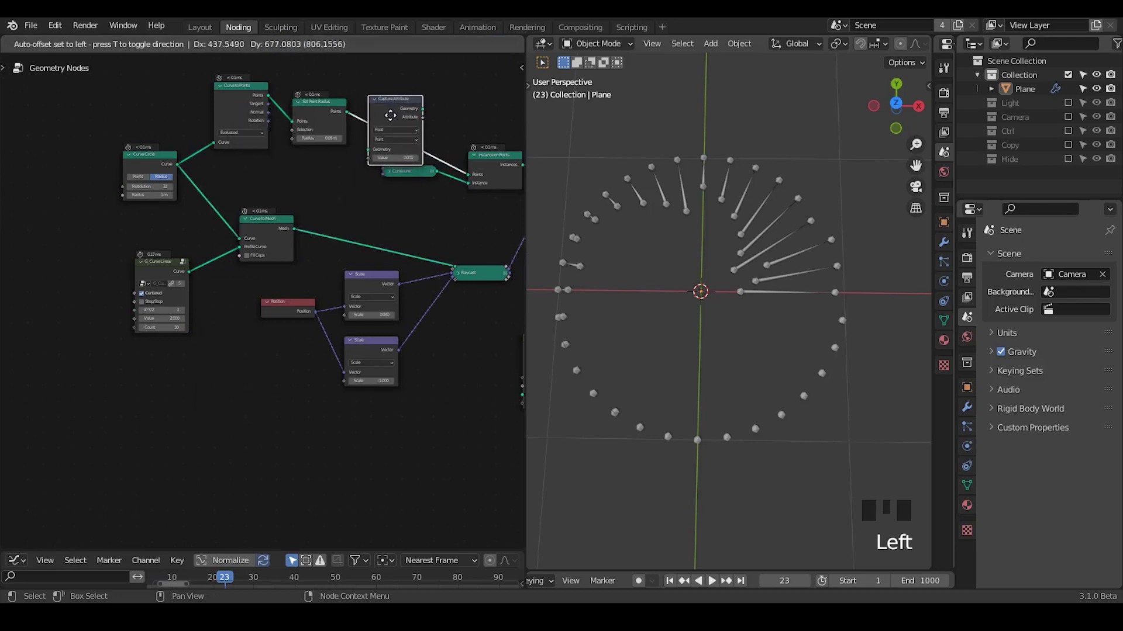
Step: Move the float Capture Attribute node out of the way
click(158, 171)
right_click(146, 138)
key(g)
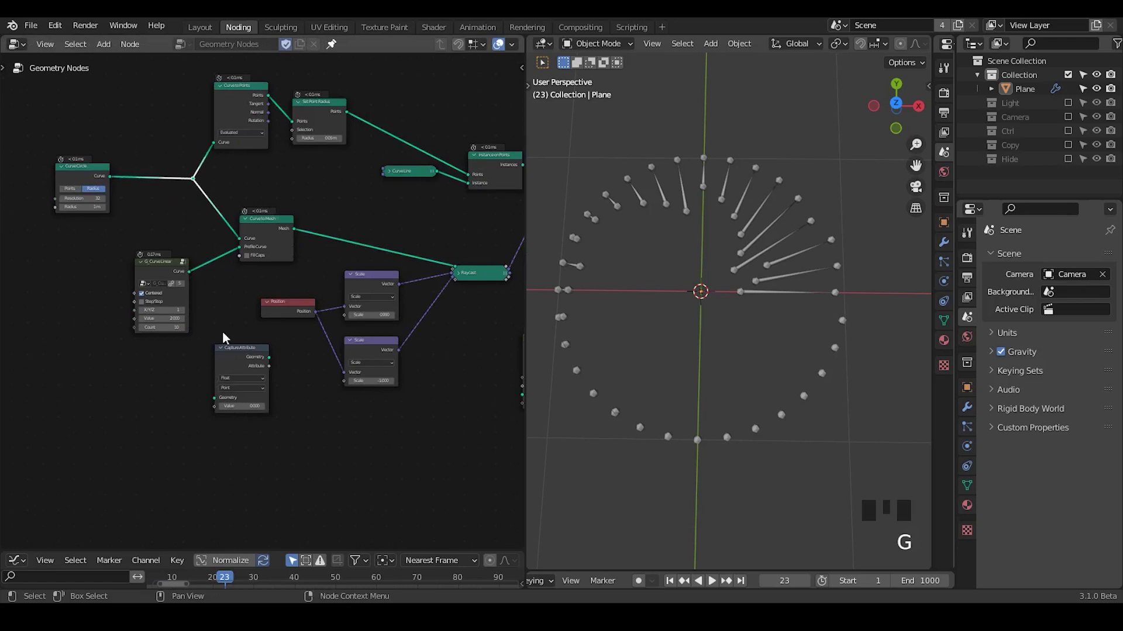
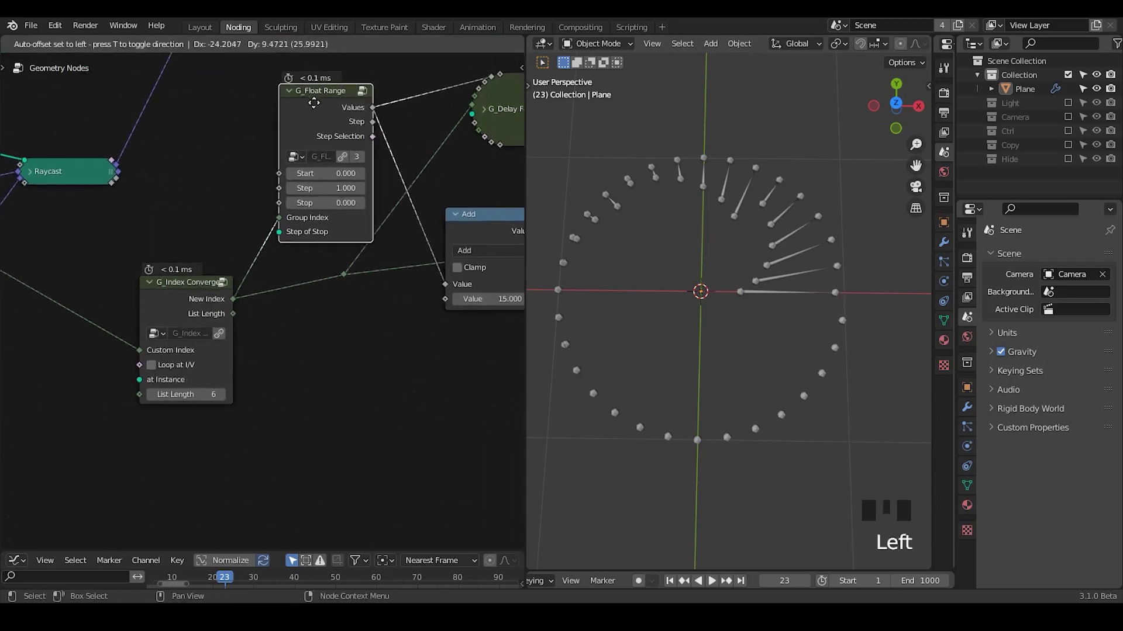
Step: Set the G_Float Range Stop value to 15.3 so more radial lines grow
key(ctrl+a)
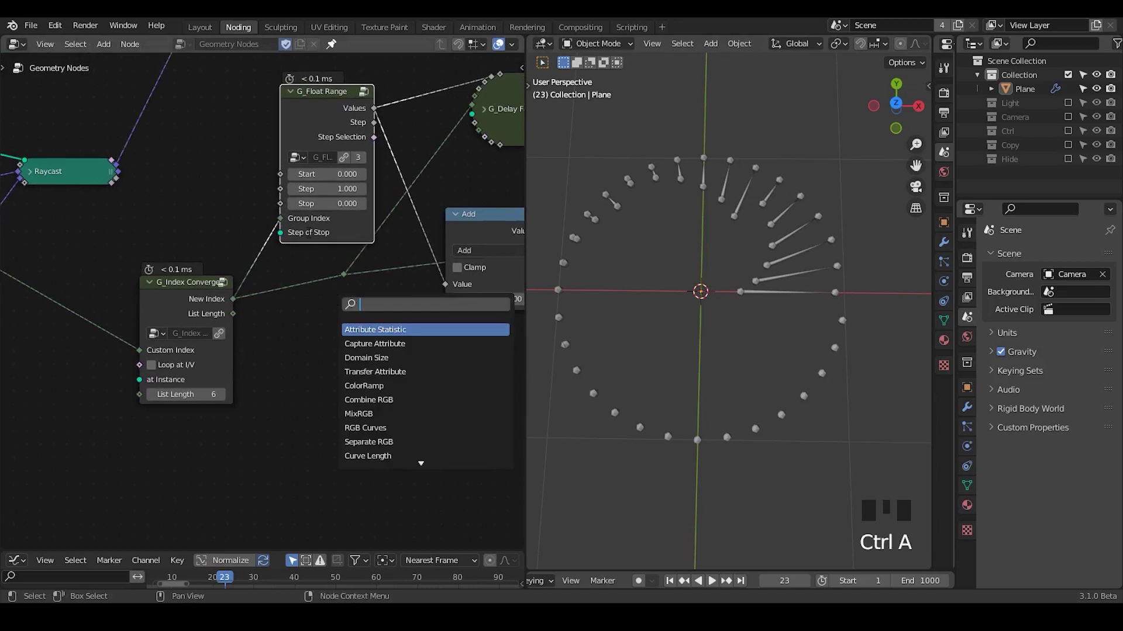
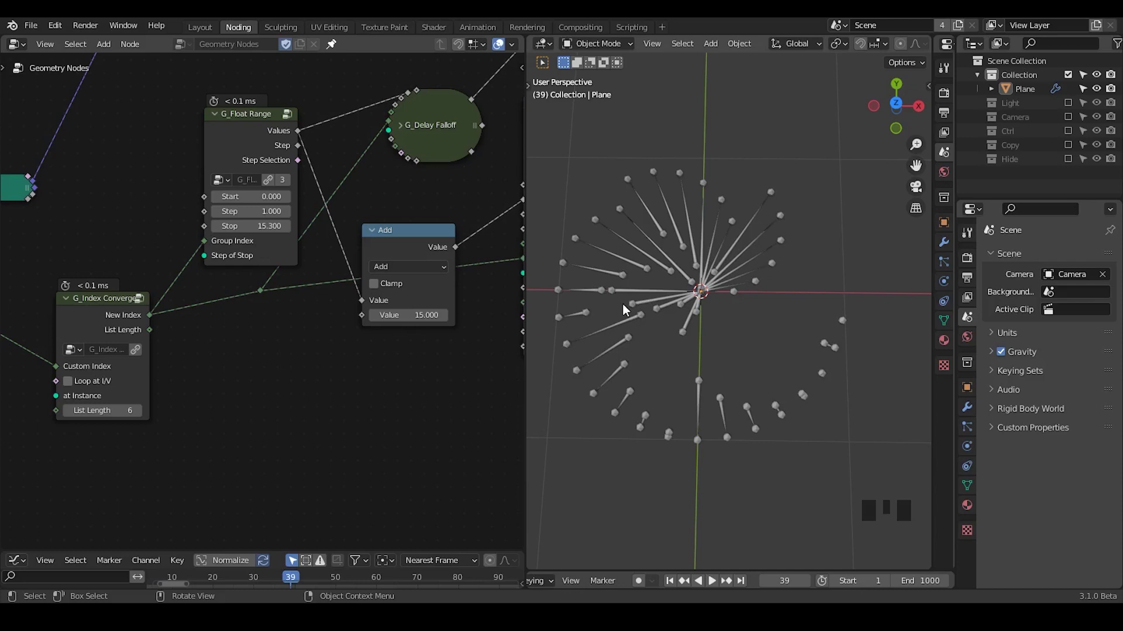
Step: Make room beside Scale and Raycast and search for a Vector Rotate node to insert (Z axis, 18.6°)
key(ctrl+shift+alt+w)
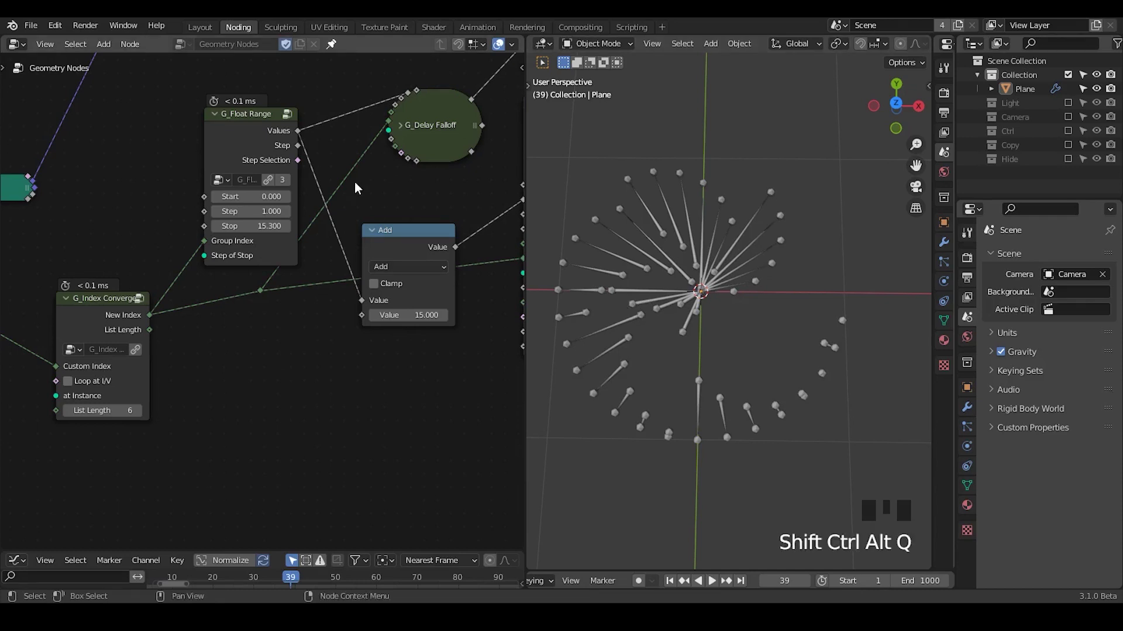
drag(56, 307, 323, 201)
click(322, 202)
drag(334, 210, 113, 390)
drag(113, 390, 156, 257)
key(g)
click(57, 274)
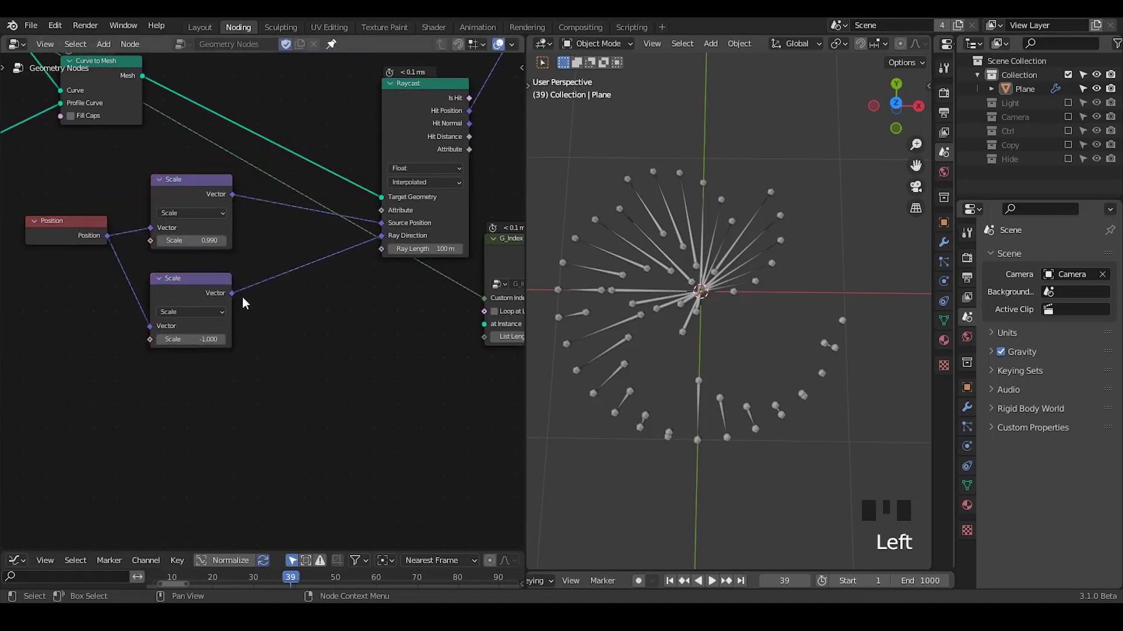
key(ctrl+a)
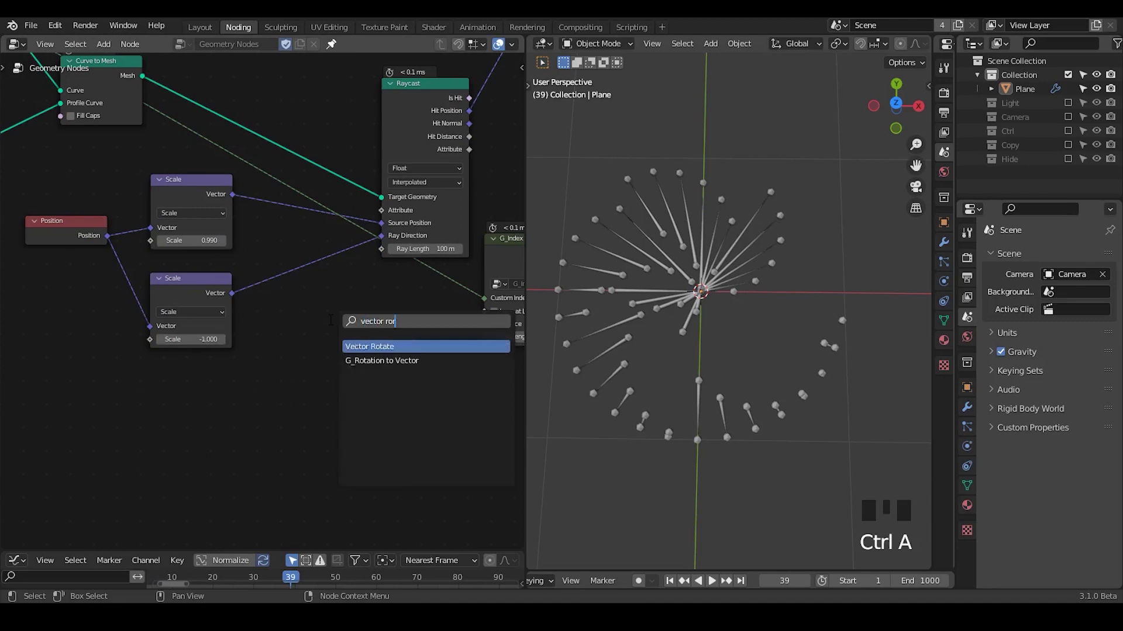
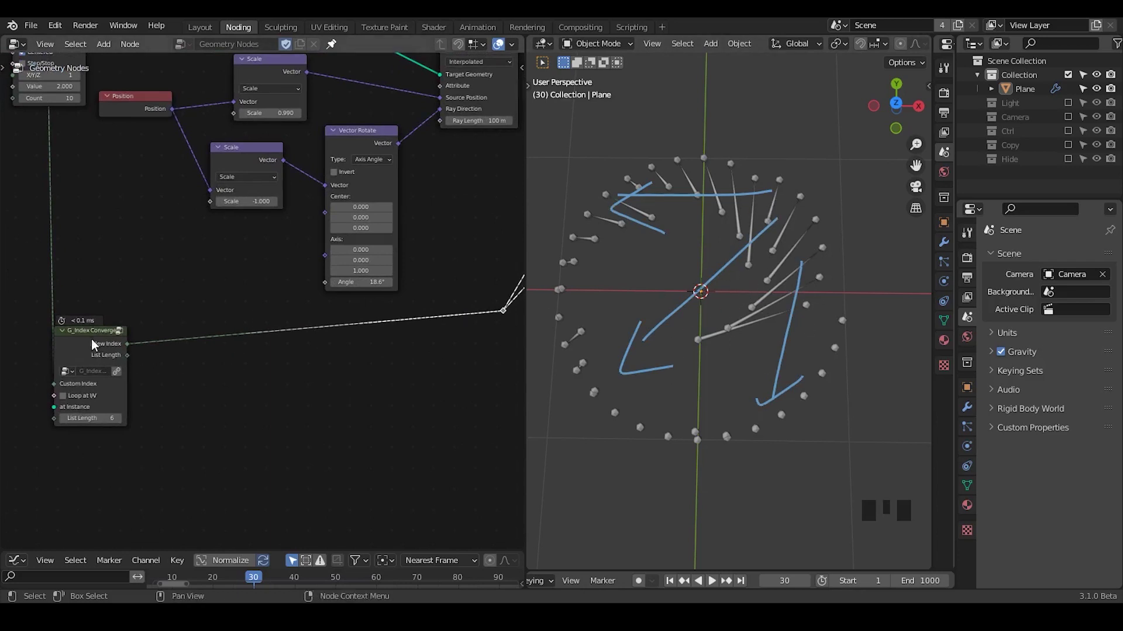
Step: Add another G_Float Range group and link G_Index Converge New Index into its Group Index
key(ctrl+a)
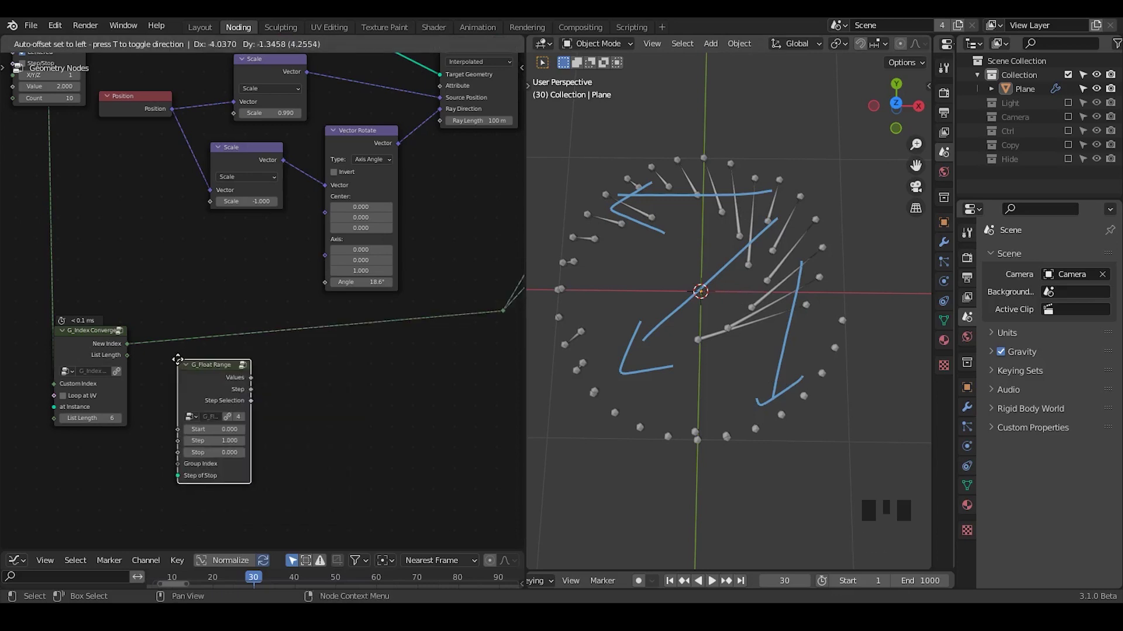
drag(193, 388, 134, 290)
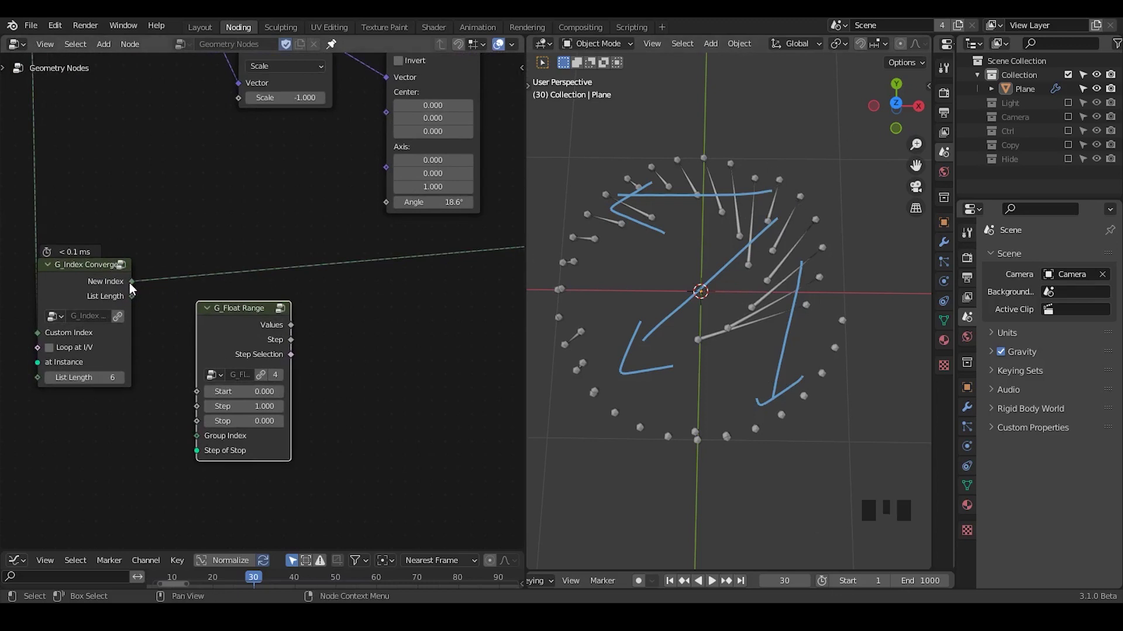
drag(134, 290, 146, 300)
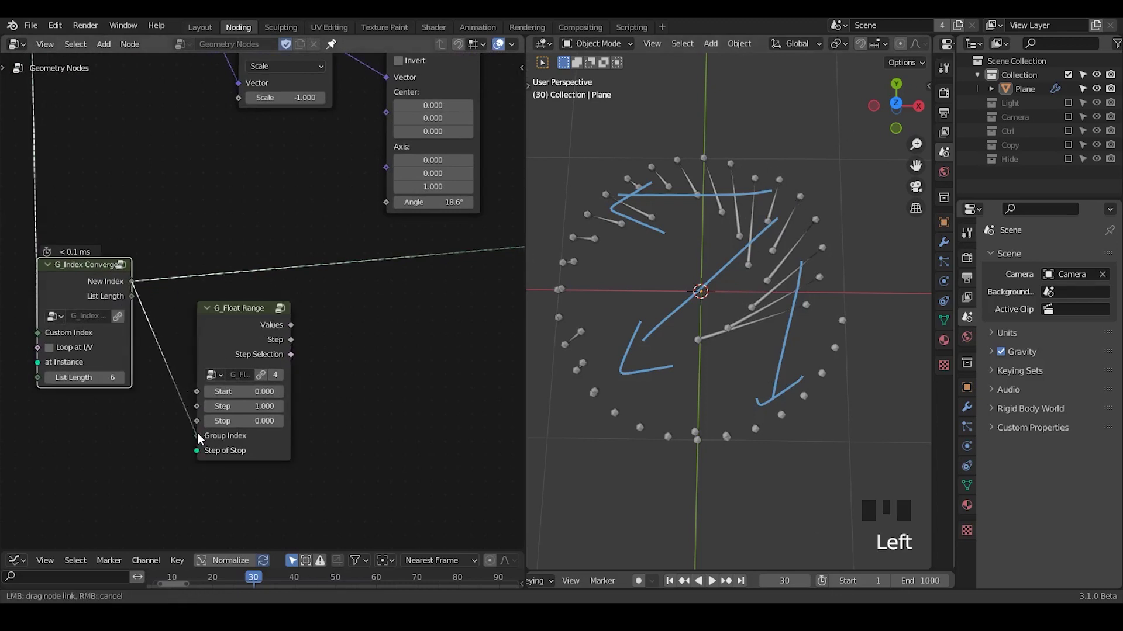
click(226, 330)
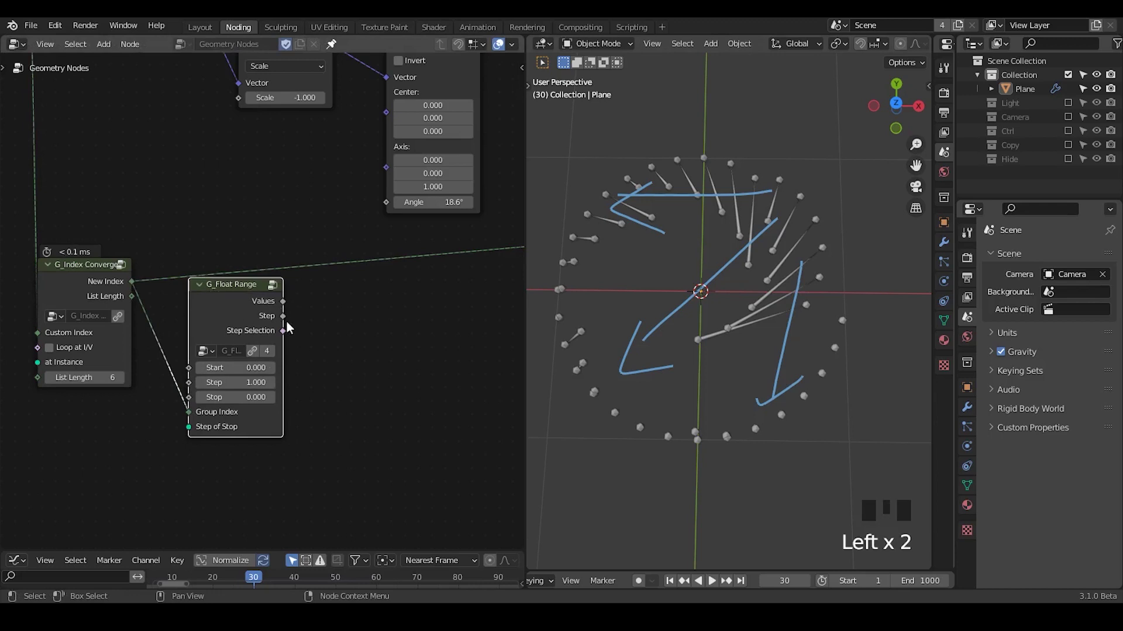
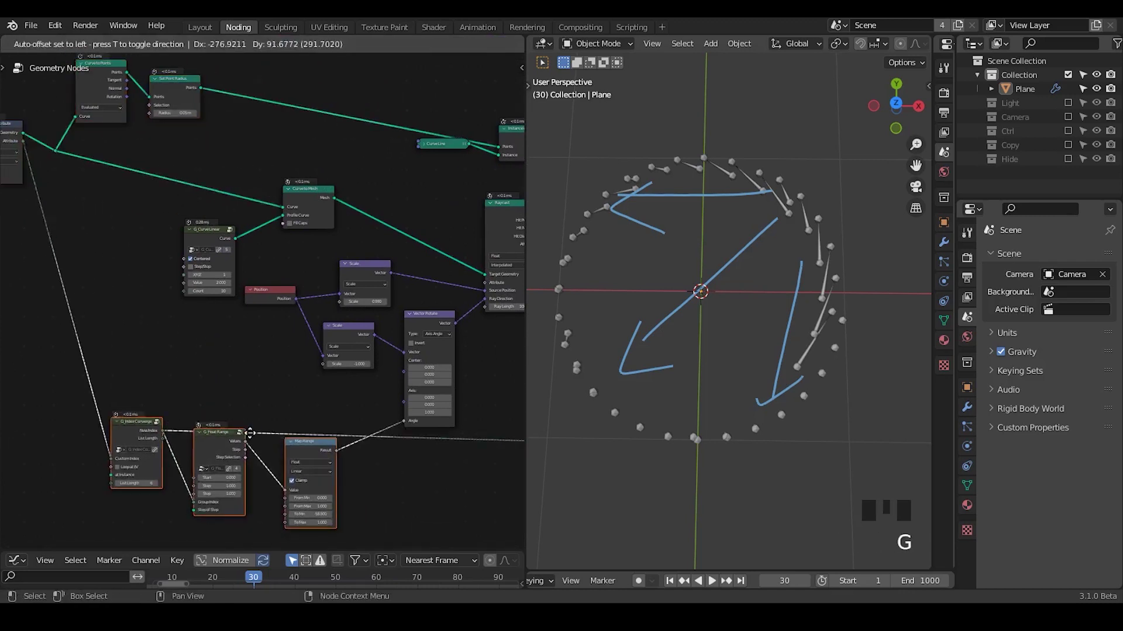
Step: Search for the Capture Attribute node to store the rotation values
key(ctrl+a)
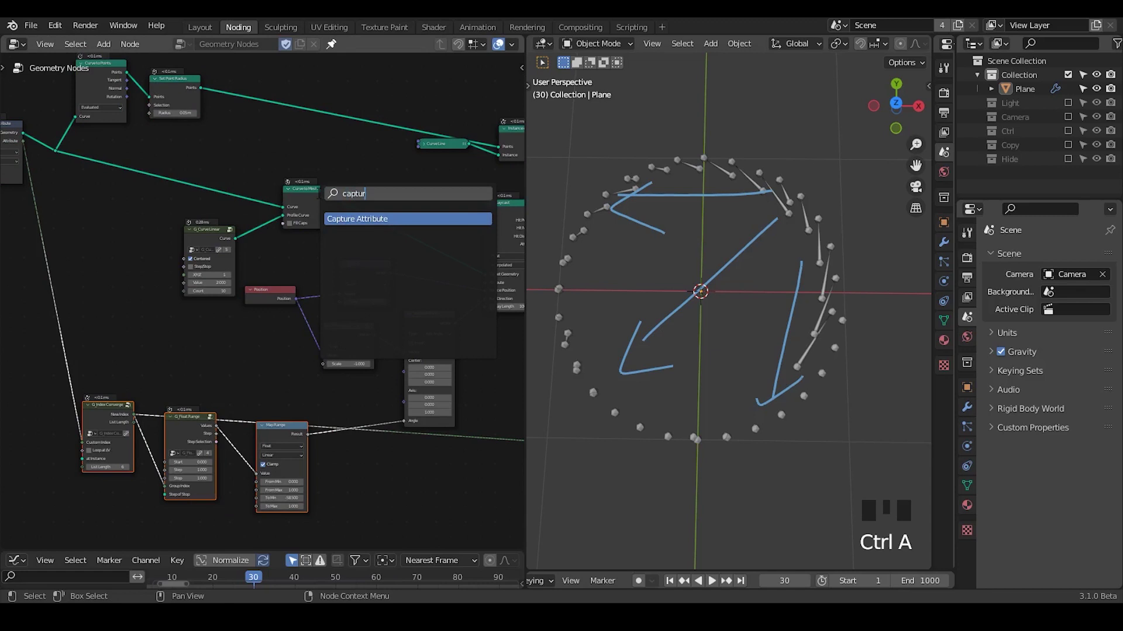
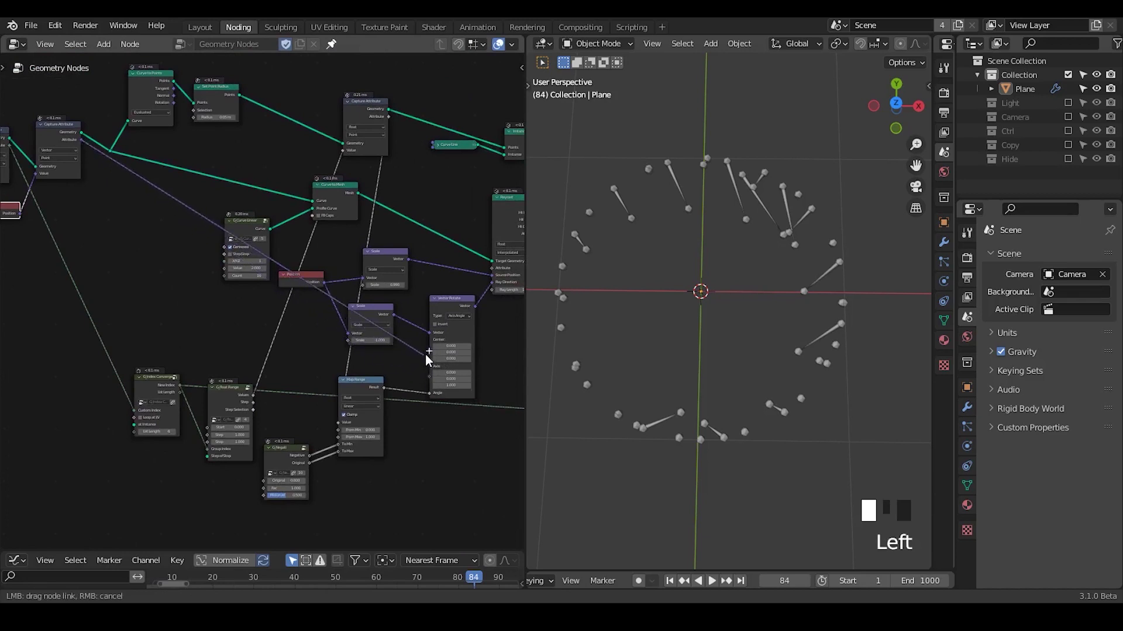
Step: Set G_Negate's Original value to 0.8, feeding Map Range To Min and To Max
drag(445, 470, 674, 581)
drag(675, 581, 719, 524)
drag(713, 584, 474, 387)
drag(473, 387, 127, 319)
click(127, 319)
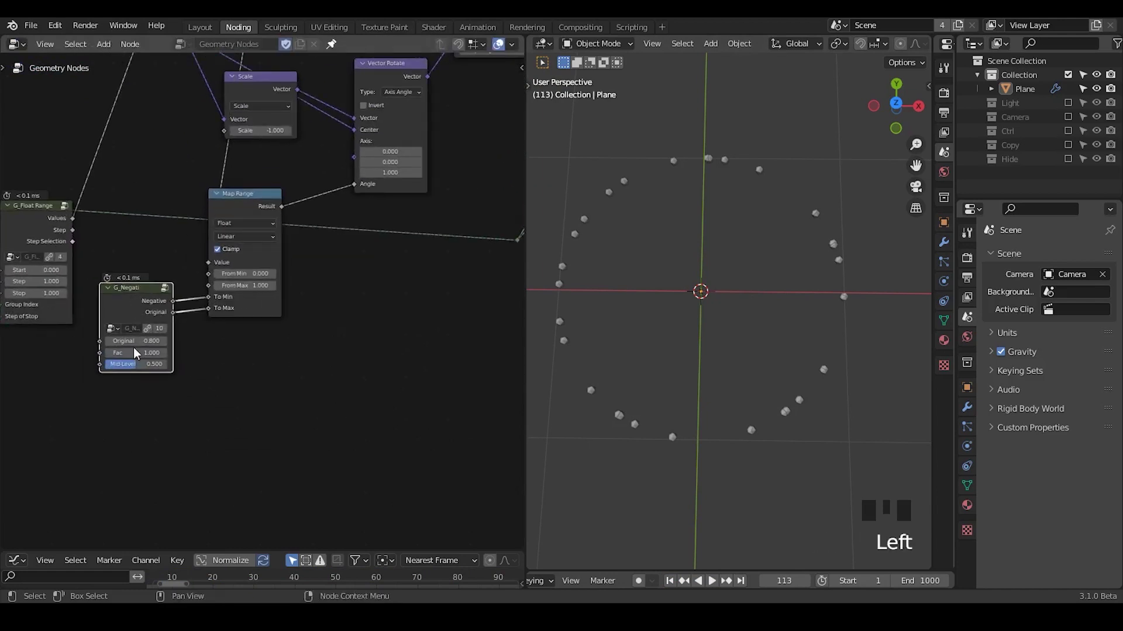
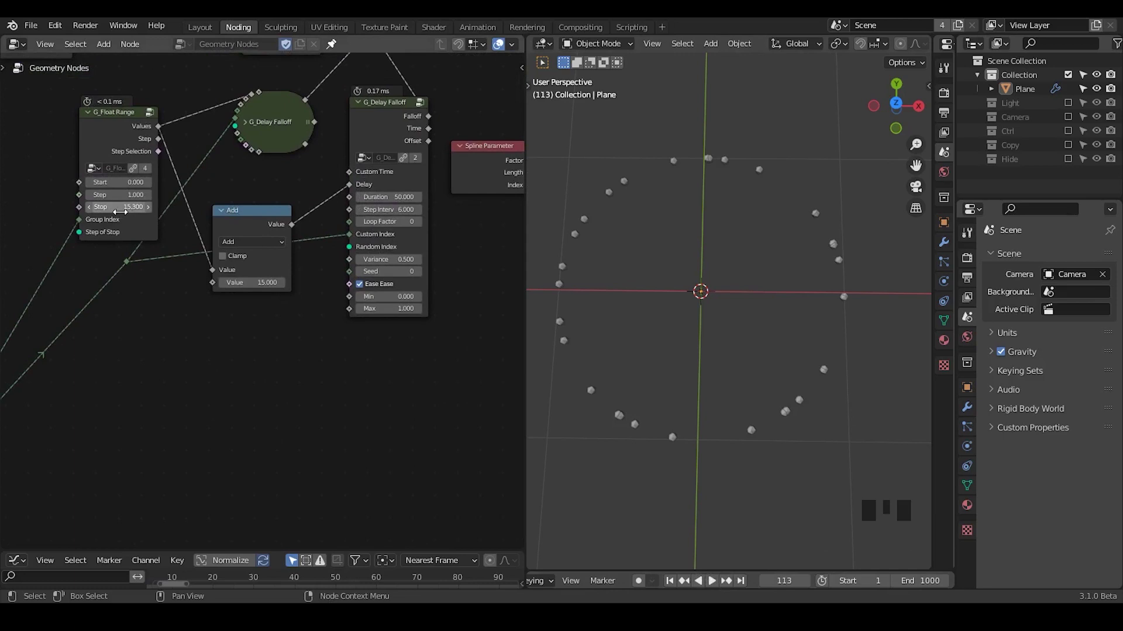
Step: Feed an Endpoint Selection (Start 0, End 1) into Instance on Points Selection
click(250, 130)
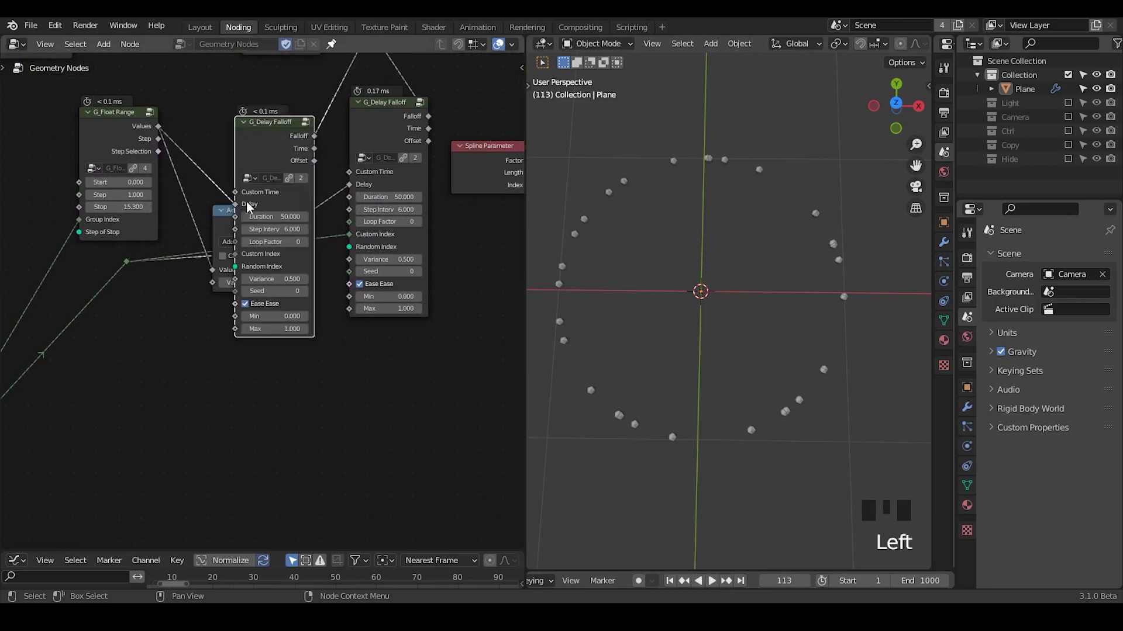
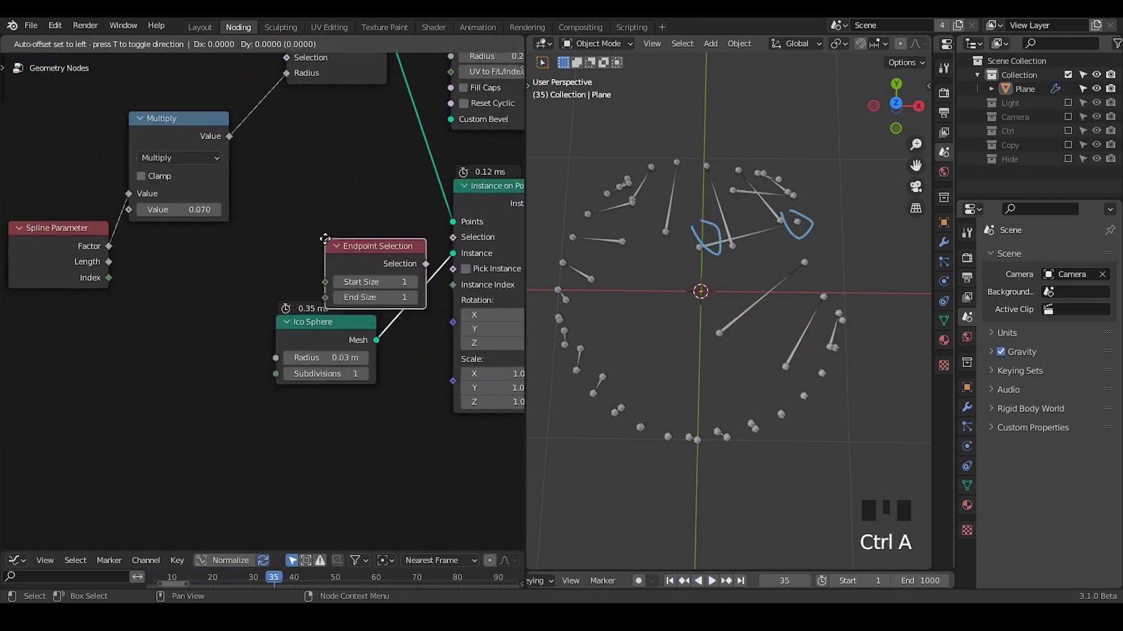
drag(283, 254, 390, 294)
drag(390, 293, 317, 235)
drag(317, 235, 727, 244)
Step: Instance the Ico Sphere at the line tips and scale it to 0.1
key(d)
right_click(777, 207)
key(d)
key(d)
drag(677, 585, 538, 259)
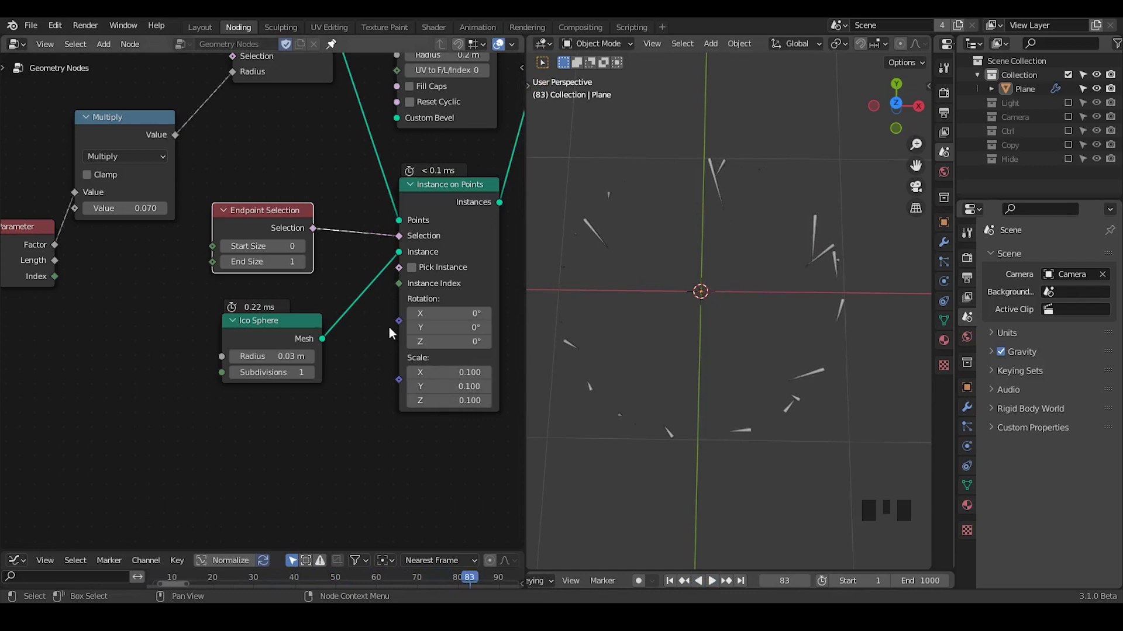